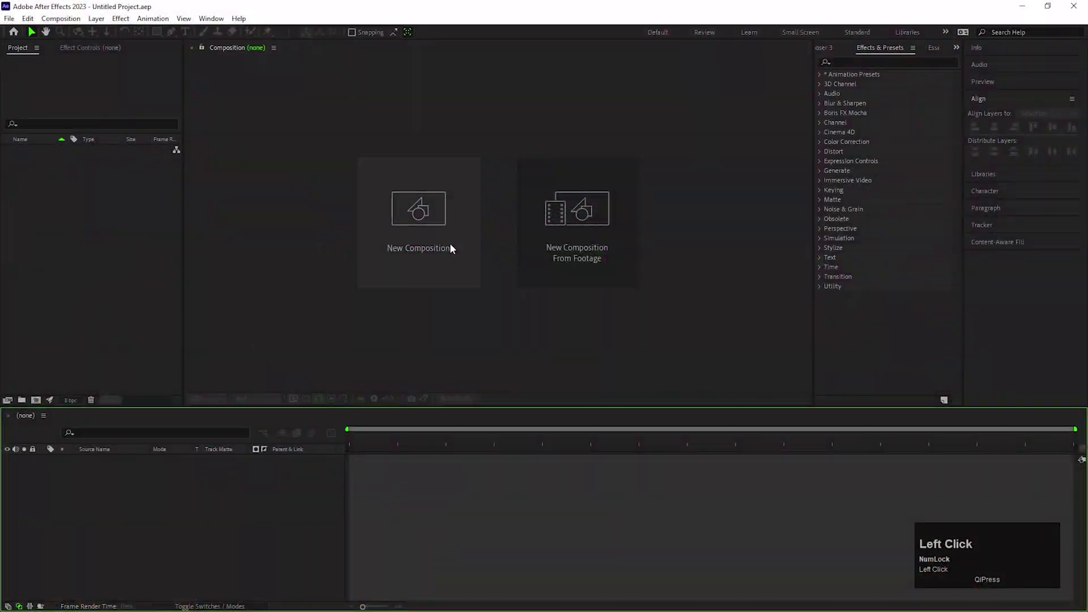
Step: Create a 1920x1080 composition named 'vegas text'
text(vegas)
key(space)
text(text)
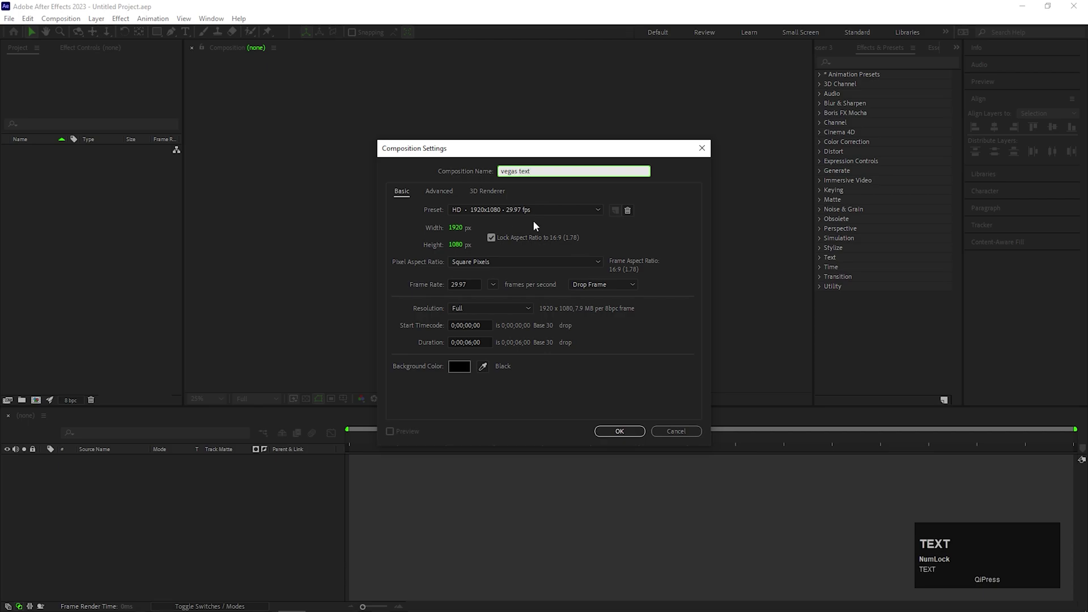
click(620, 435)
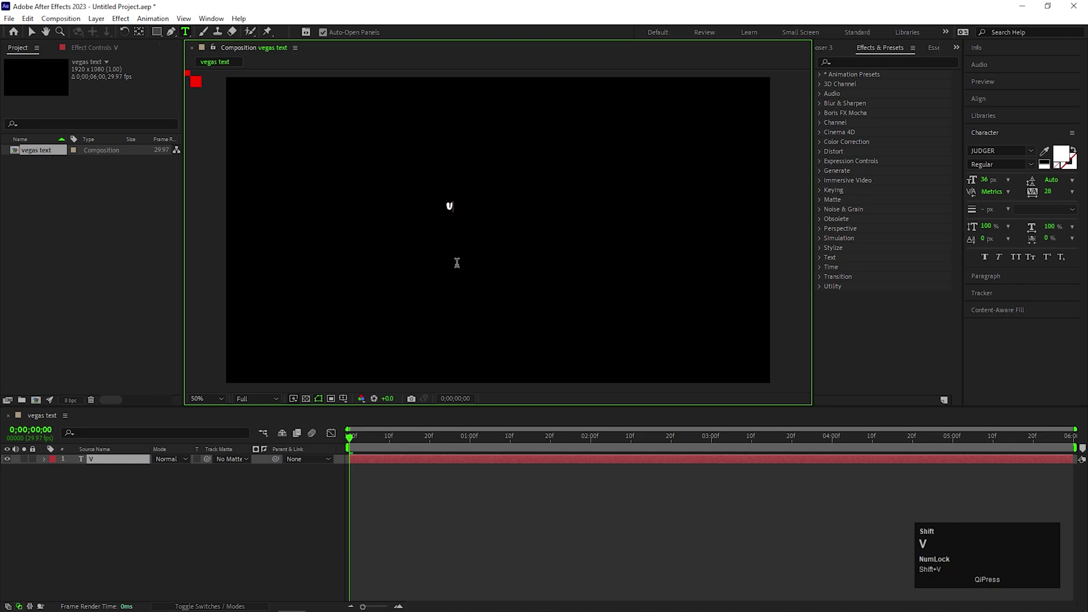
Step: Add white VEGAS text, scale it up to fill the frame and centre it via Align
key(BackSpace)
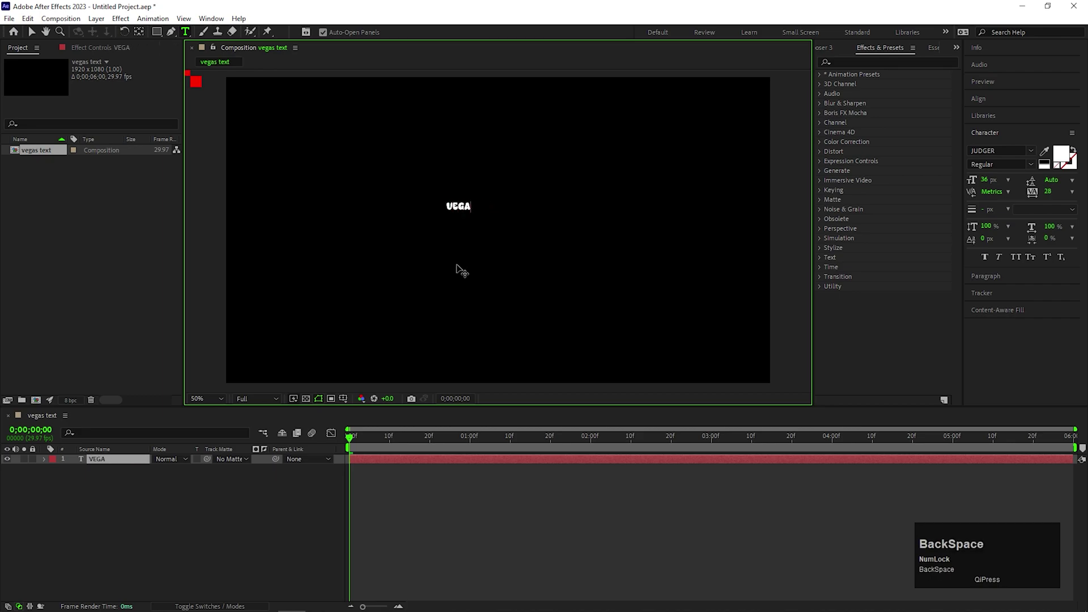
key(shift+s)
drag(39, 37, 980, 104)
click(588, 159)
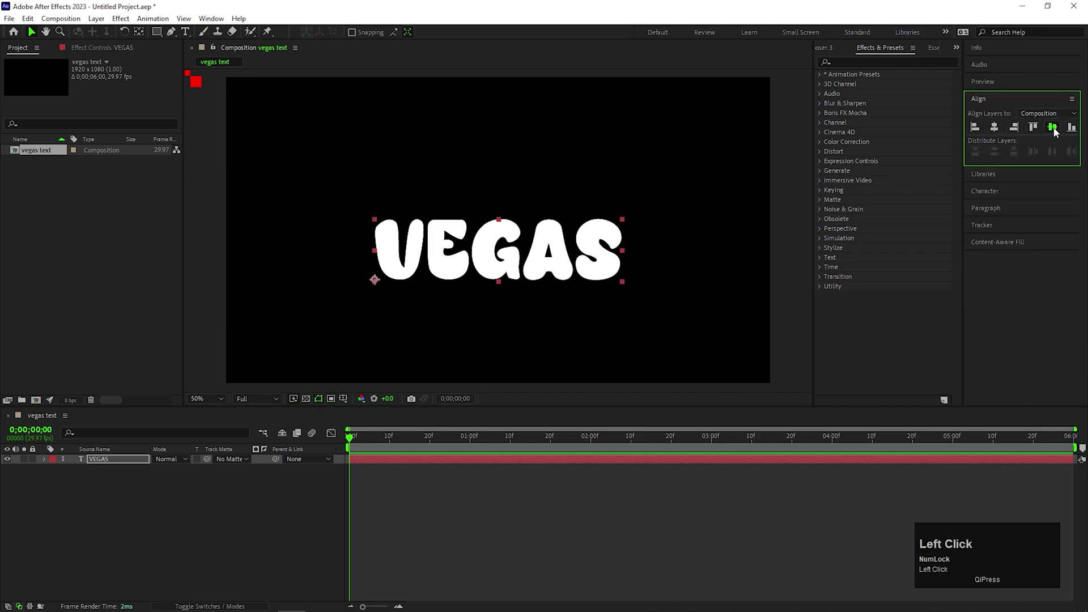
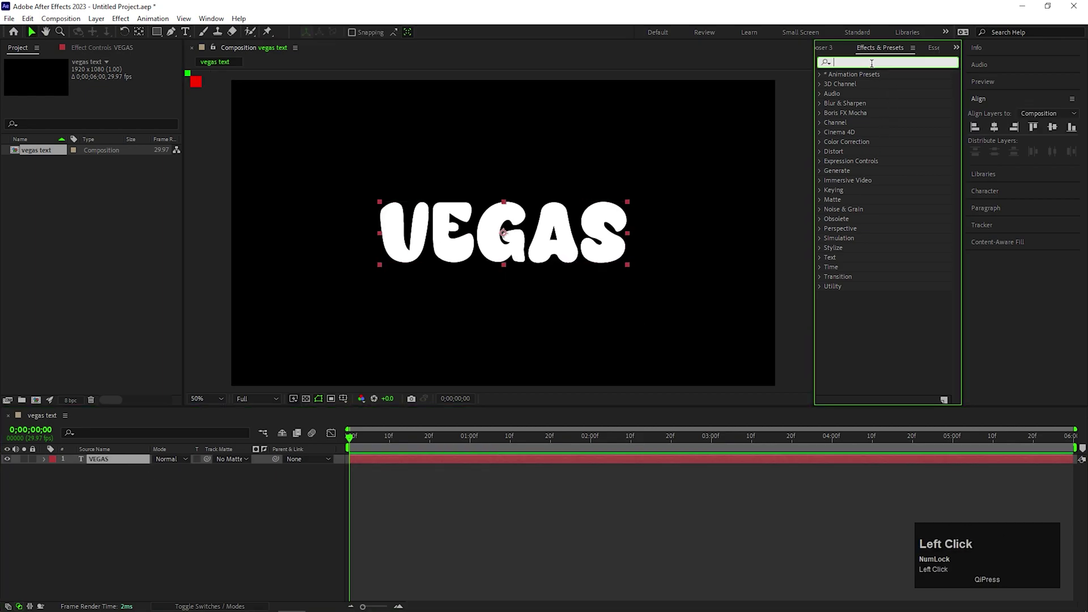
Step: Apply the Vegas effect with Transparent blend mode and a single white segment, width 3
text(vega)
click(866, 89)
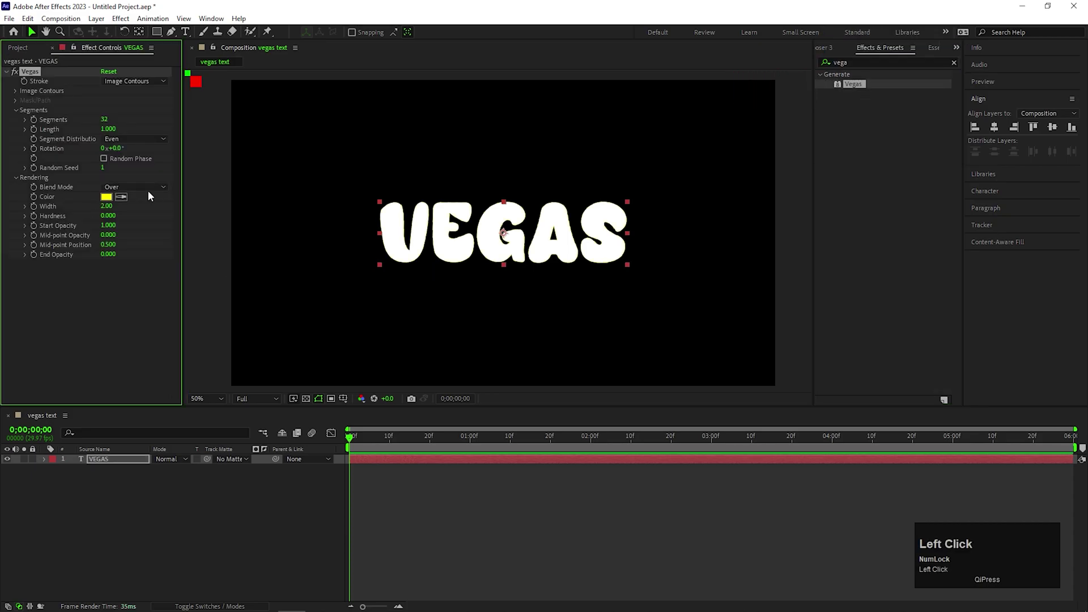
click(146, 189)
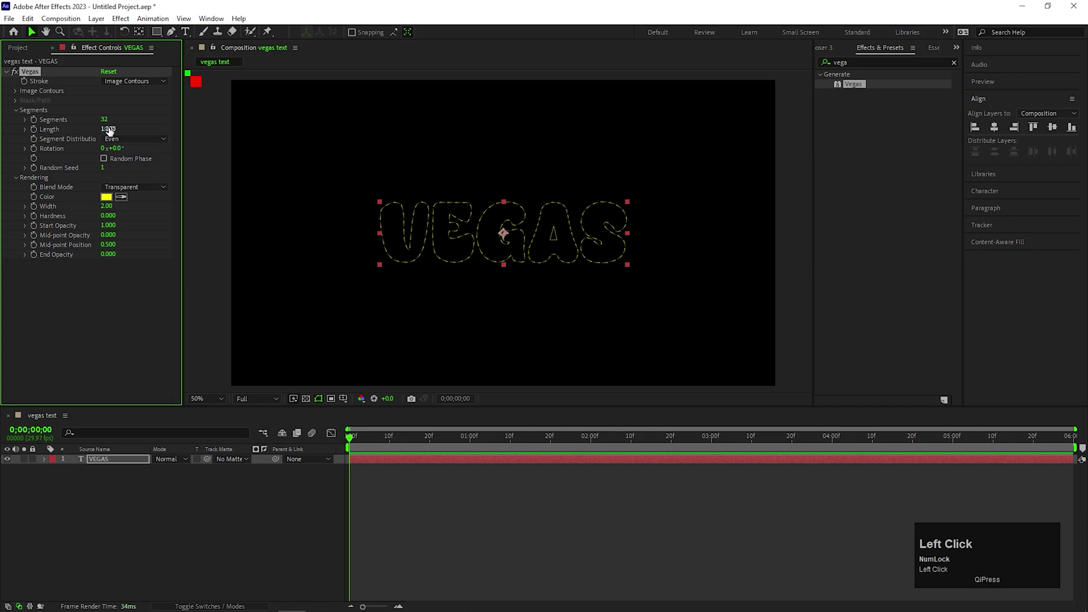
key(Return)
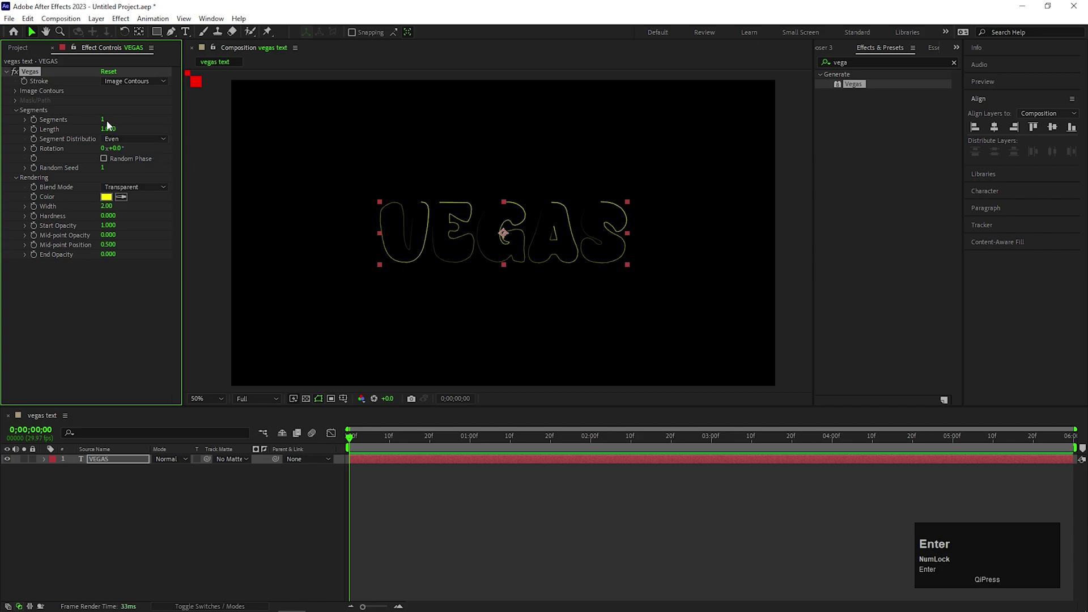
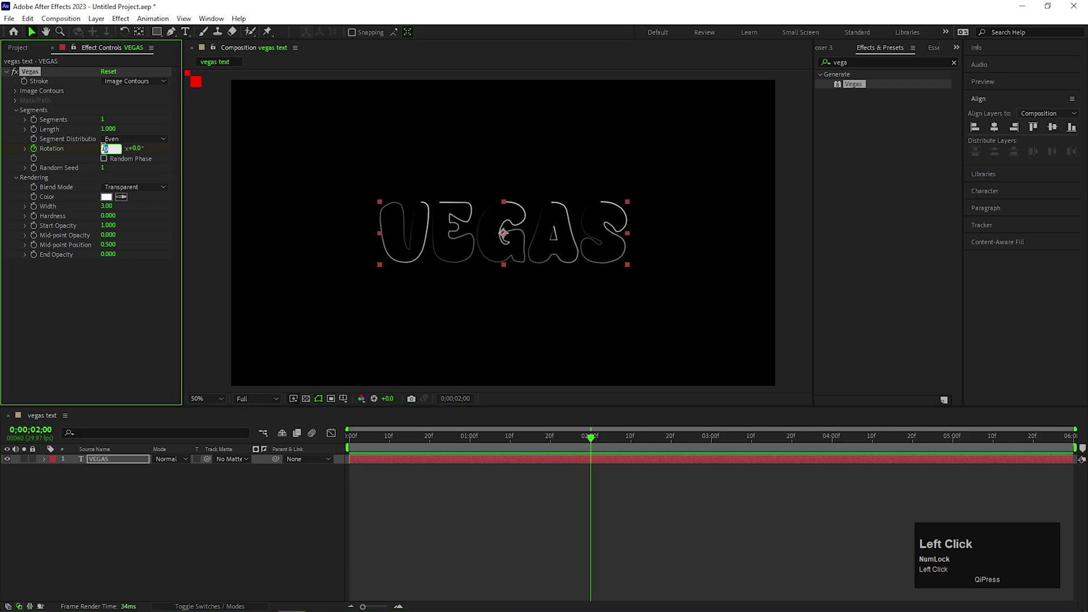
Step: Keyframe Vegas Rotation from 0 to -1x over 2 seconds and preview the travelling stroke
key(Return)
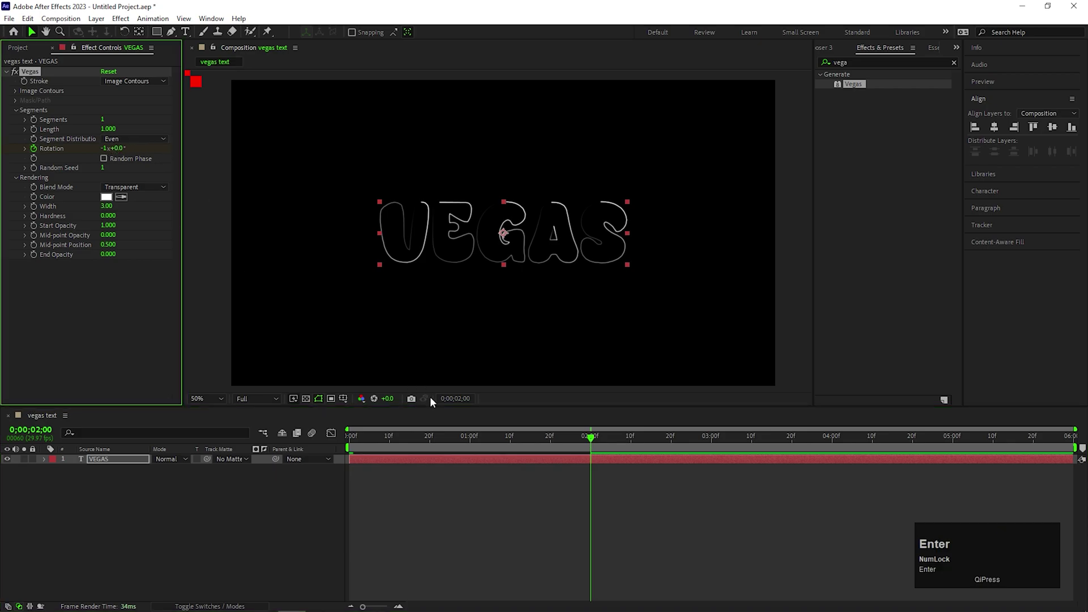
click(473, 441)
key(space)
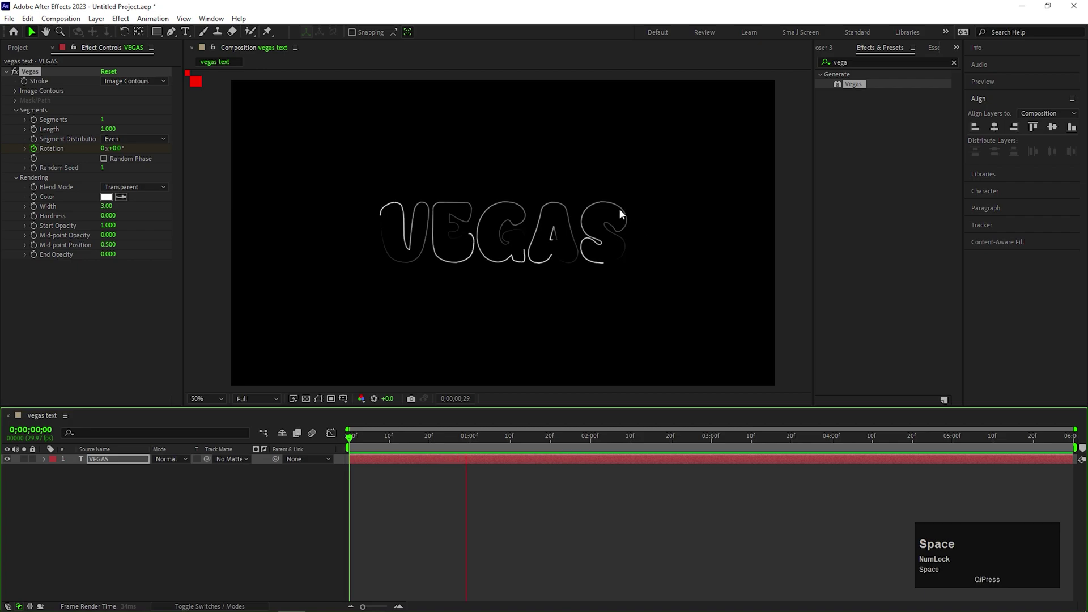
Step: Duplicate the VEGAS trail layer and shorten its Vegas Length to 0.010
click(528, 442)
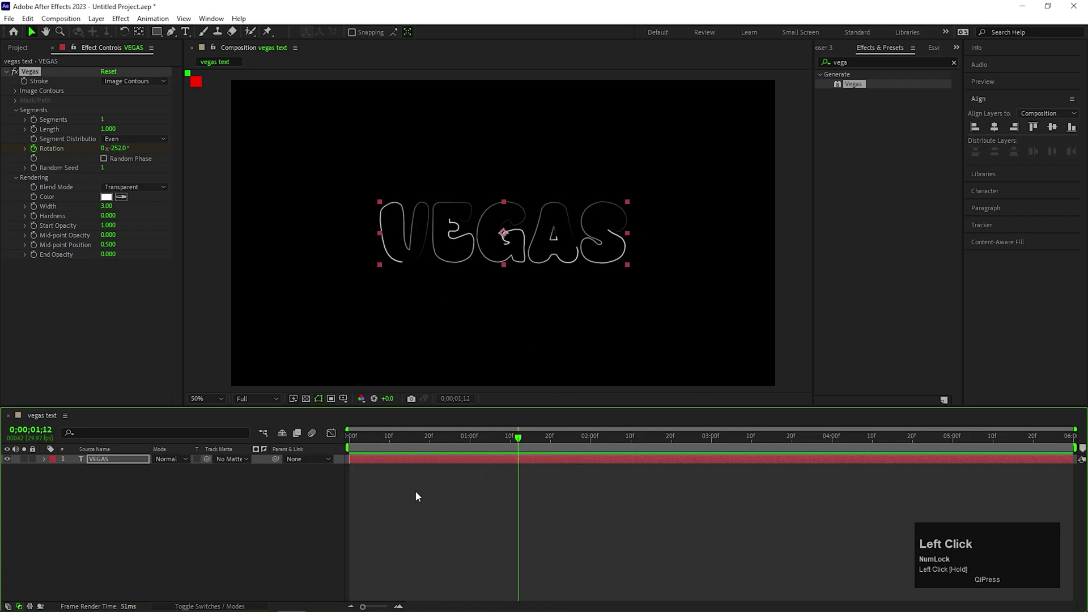
key(ctrl+d)
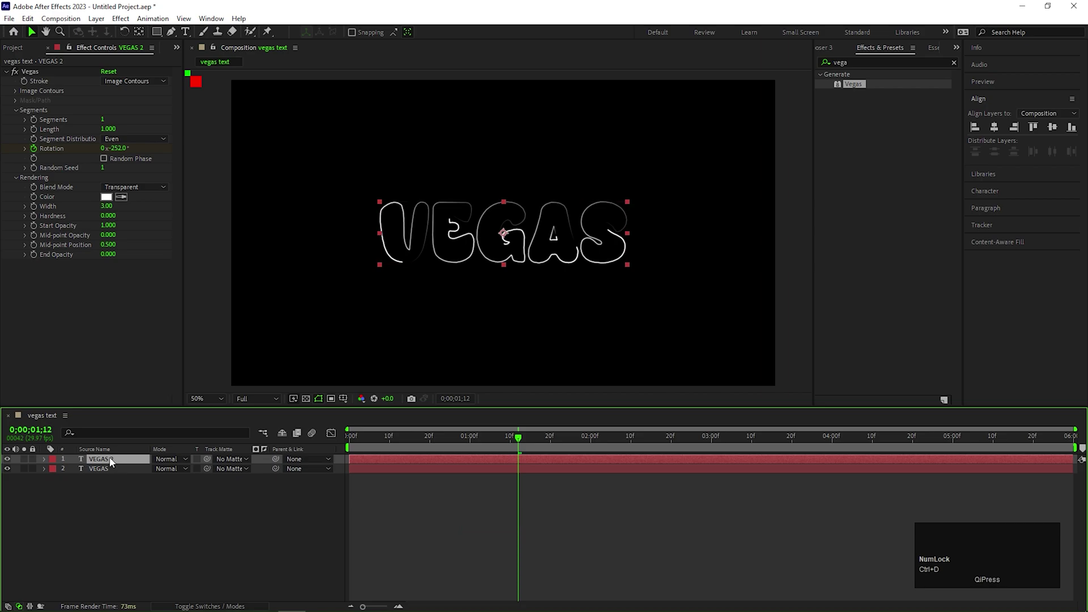
click(111, 129)
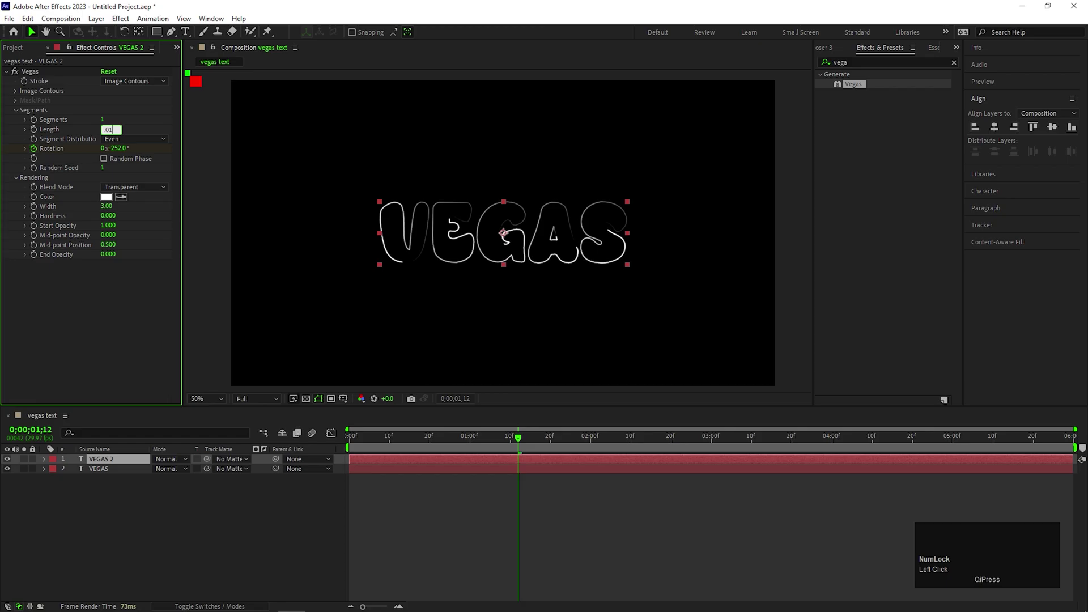
key(Return)
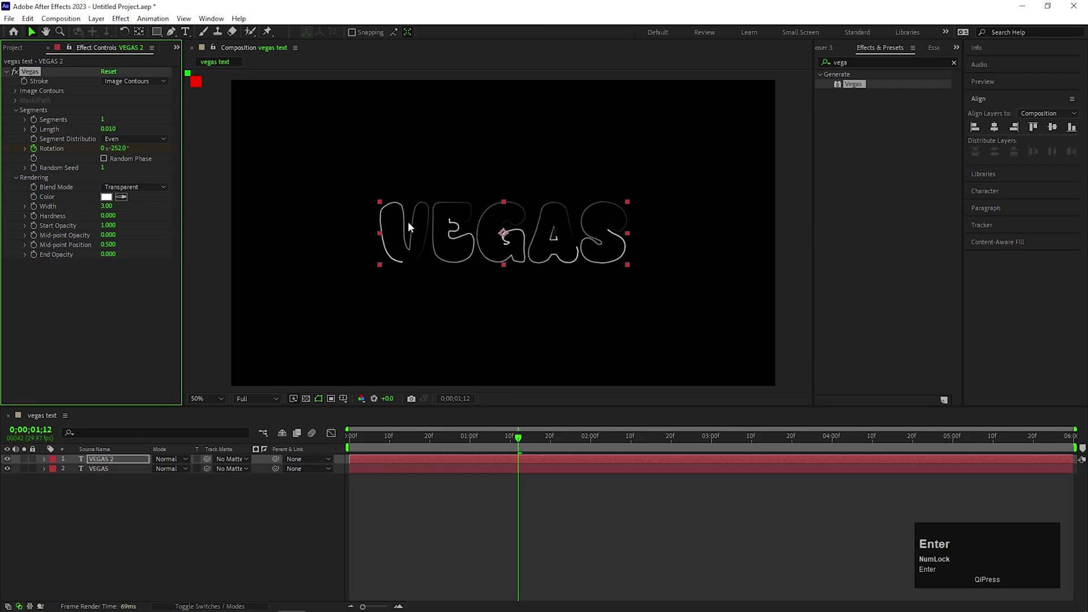
Step: Colour the short trail yellow with Width 10 and Hardness 1 for glowing tips
click(112, 203)
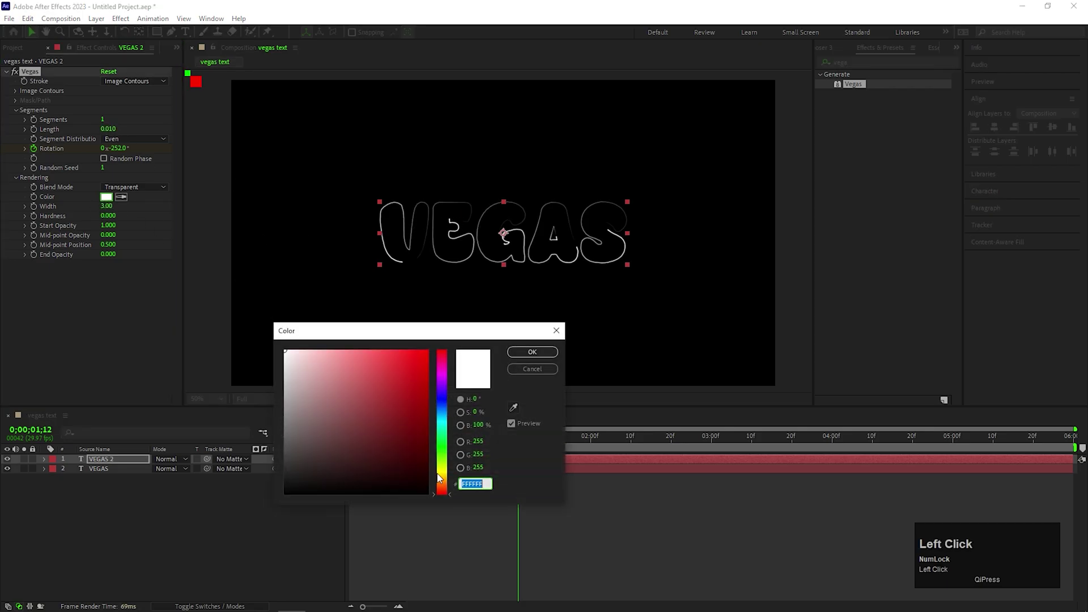
scroll(up, 3)
scroll(down, 3)
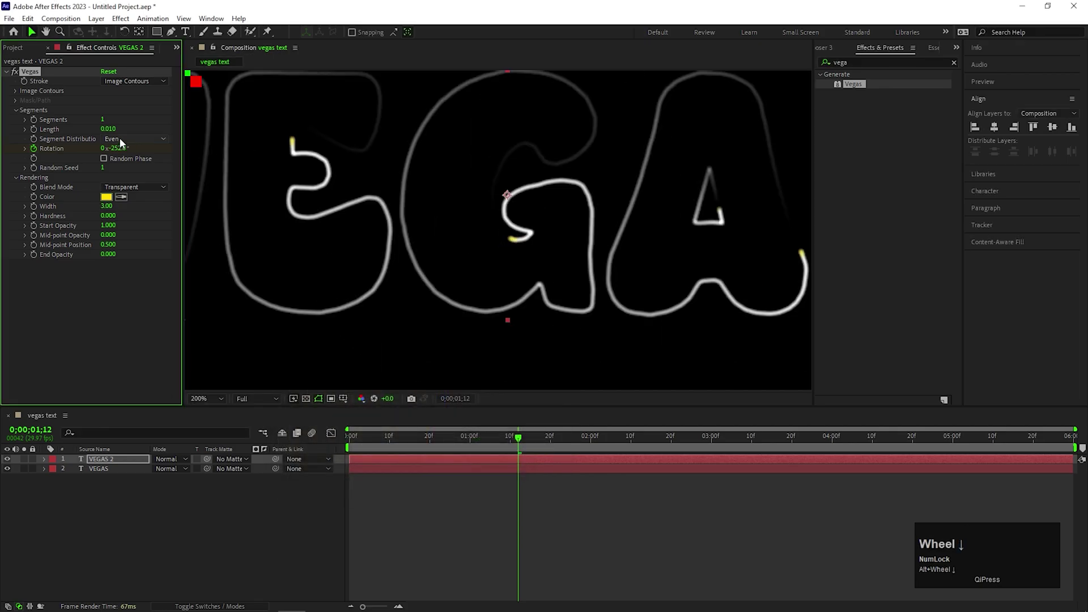
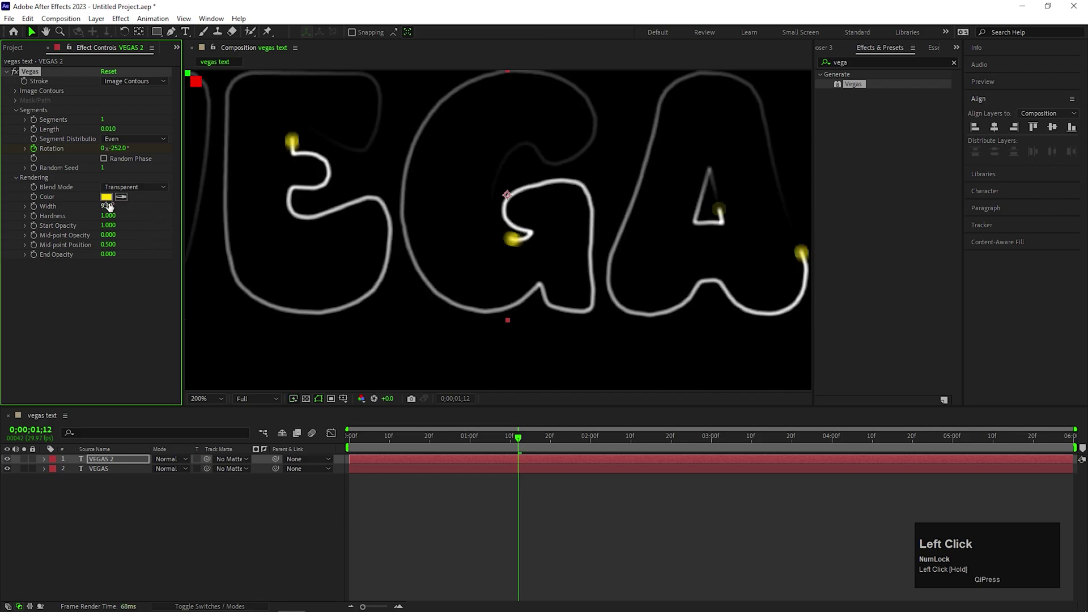
key(Return)
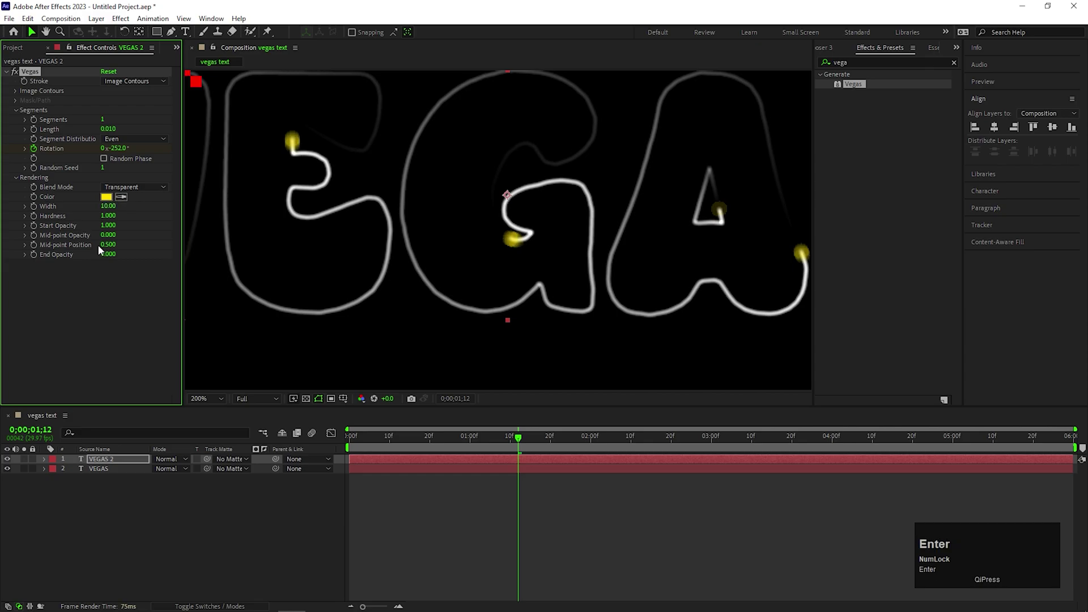
scroll(down, 3)
Step: Duplicate the text again as VEGAS 3, remove its Vegas effect and apply Linear Wipe
click(528, 313)
click(97, 464)
key(ctrl+d)
click(120, 514)
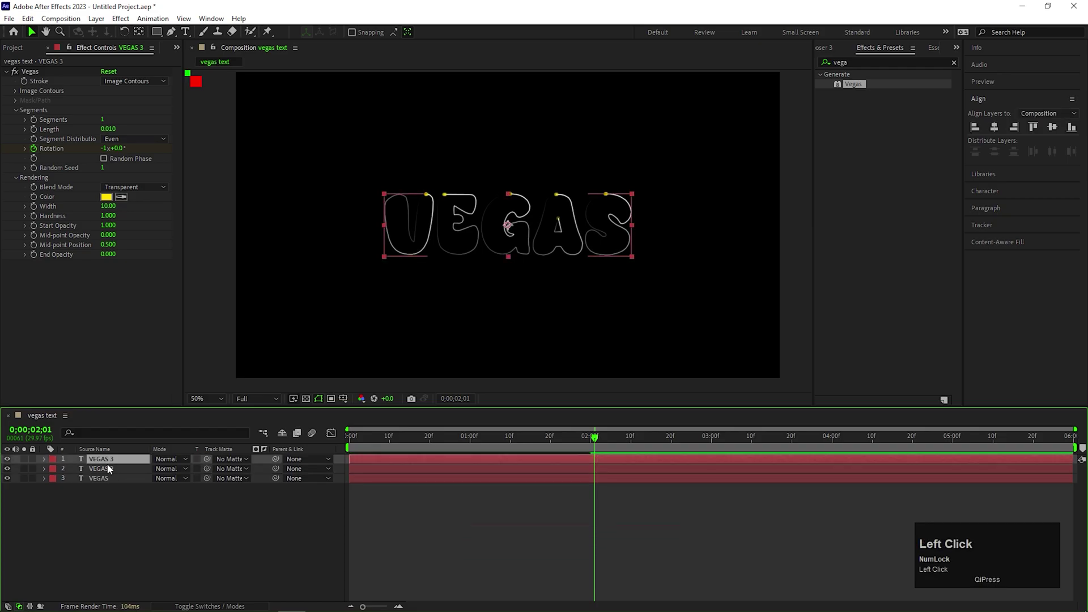
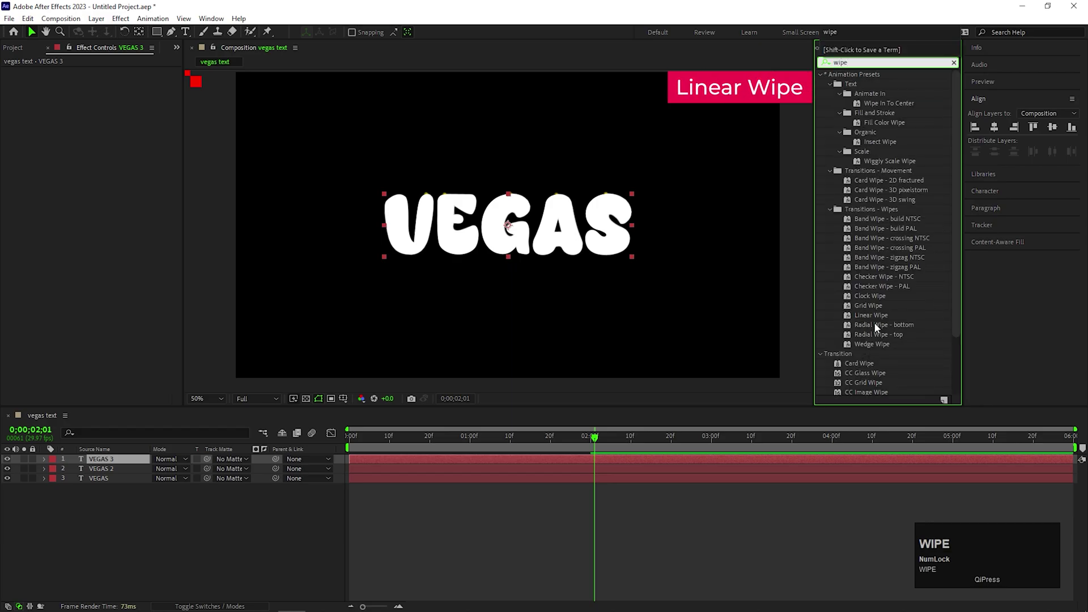
click(866, 321)
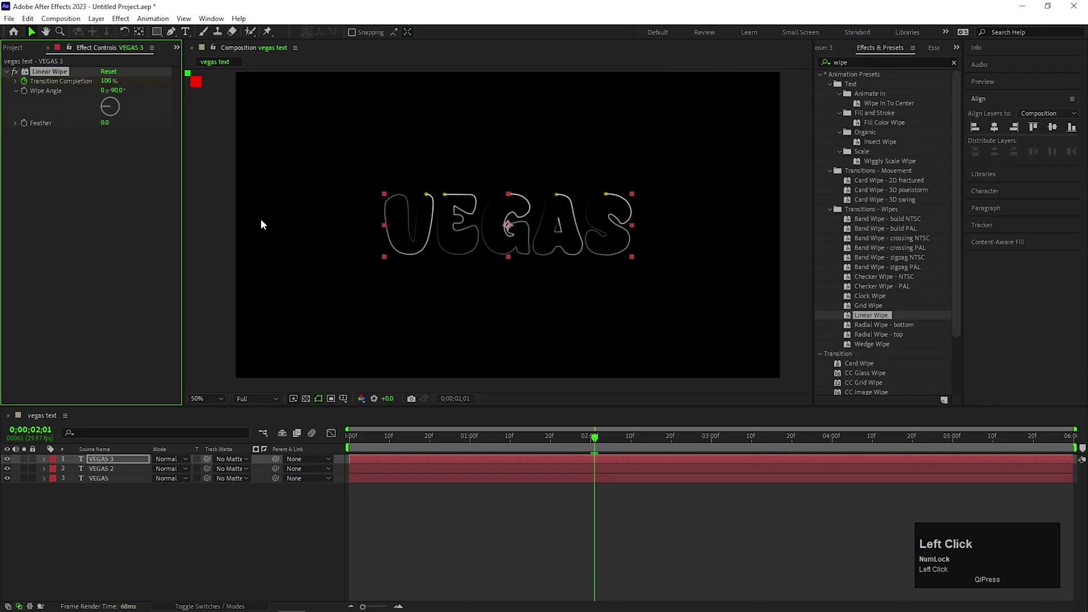
Step: Keyframe Transition Completion 100%→0% with a -55° wipe angle and preview the reveal
key(u)
drag(693, 479, 420, 447)
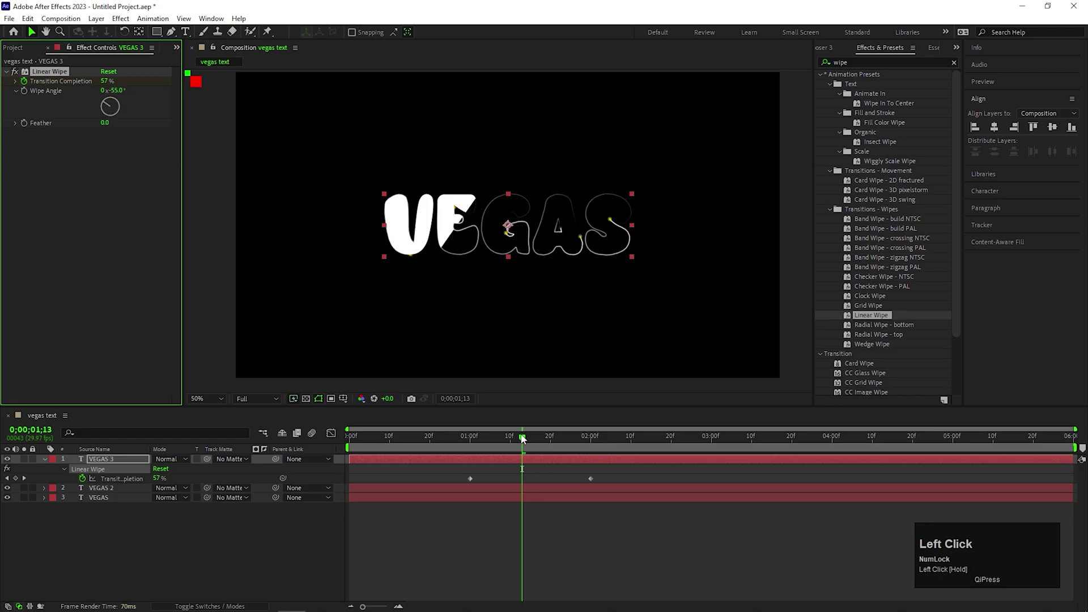
key(space)
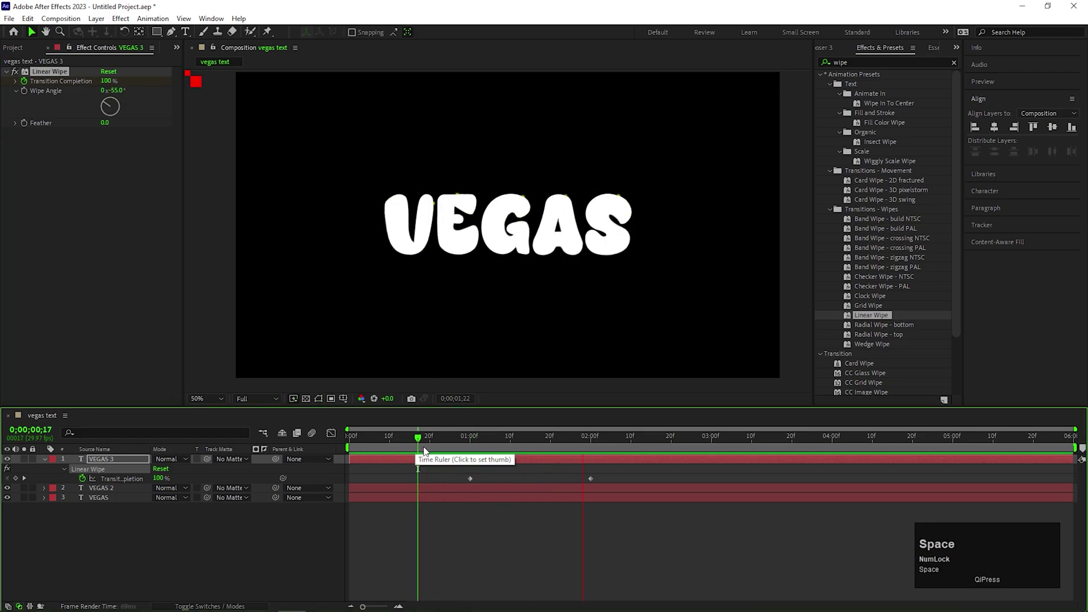
Step: Keyframe Opacity on VEGAS and VEGAS 2 so the trails fade out as the wipe finishes
click(609, 437)
click(523, 499)
key(t)
drag(577, 441, 561, 443)
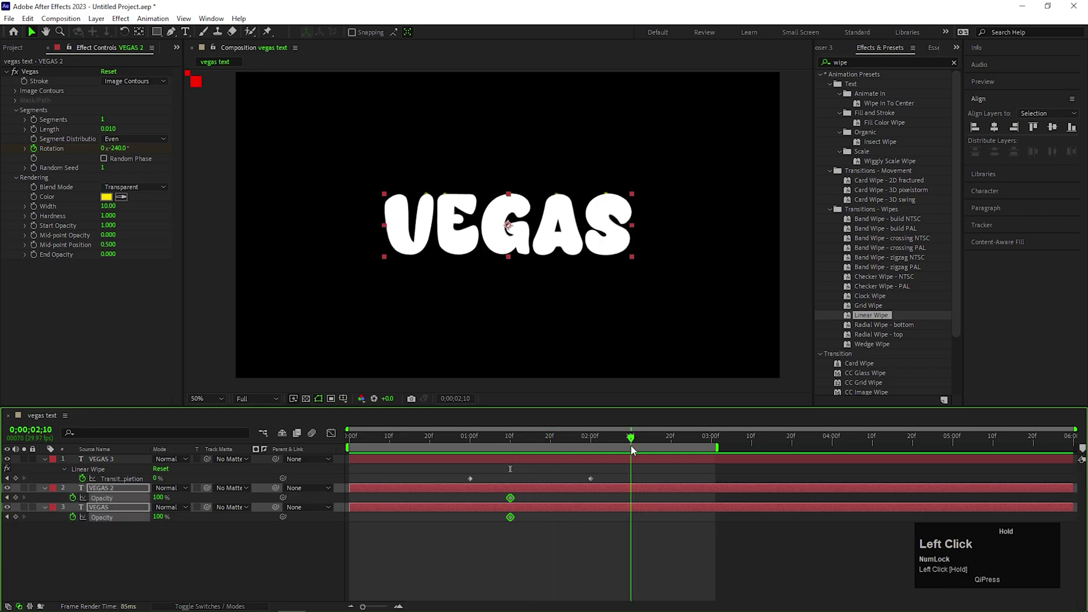
key(space)
Step: Adjust the trail fade keyframes and scrub through the timeline to check the reveal
click(595, 438)
key(u)
drag(487, 452, 325, 475)
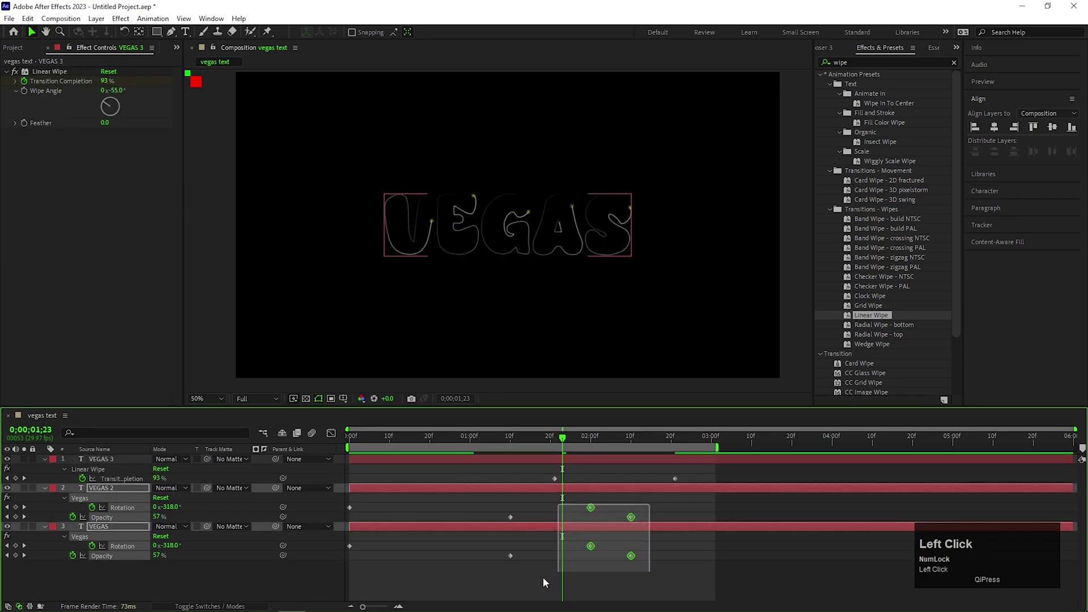
key(space)
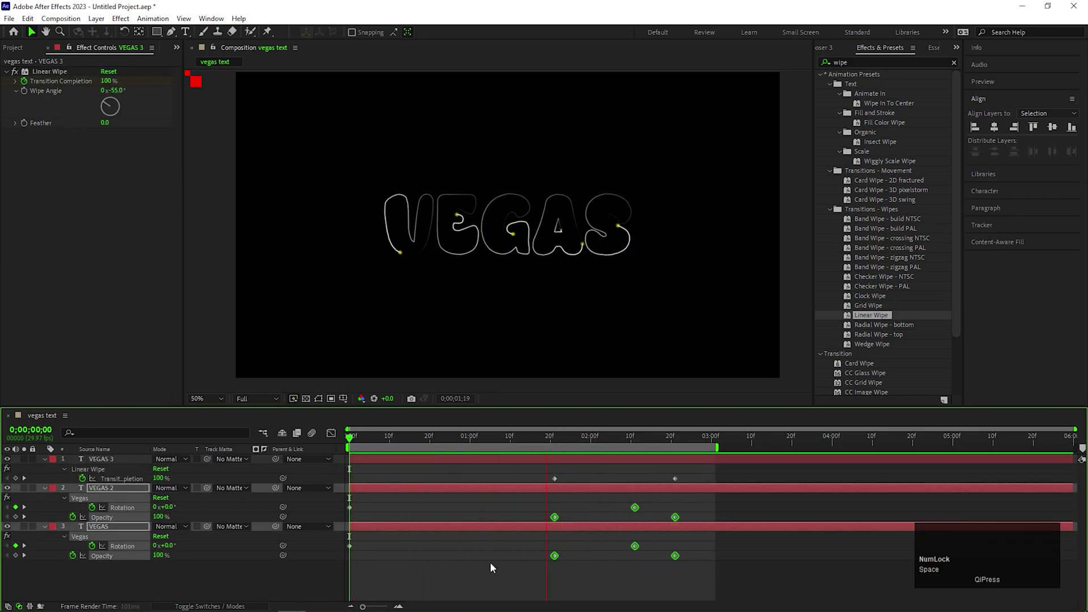
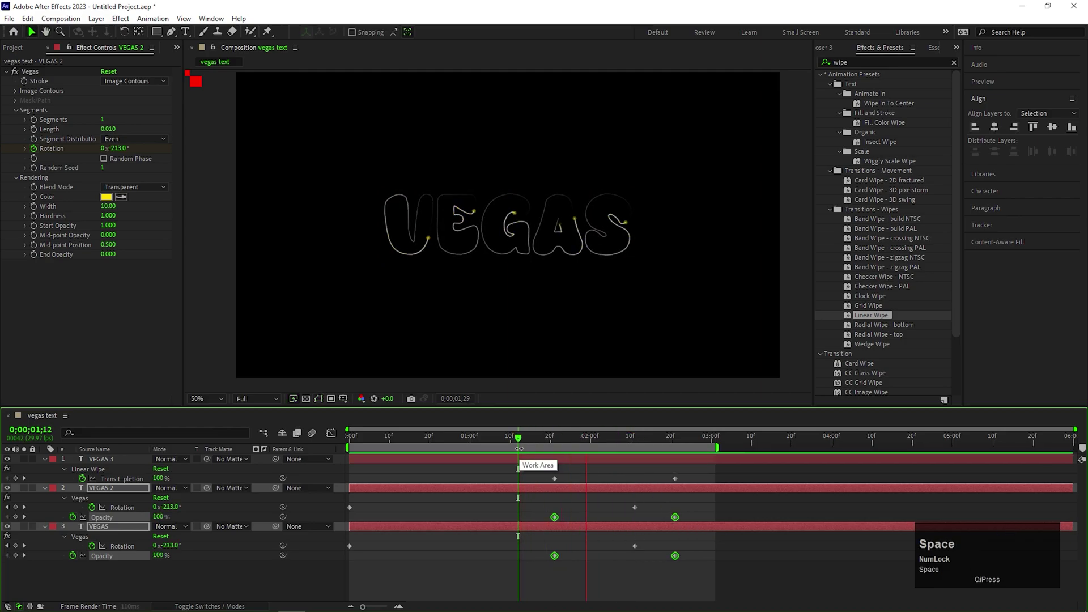
click(473, 584)
click(472, 568)
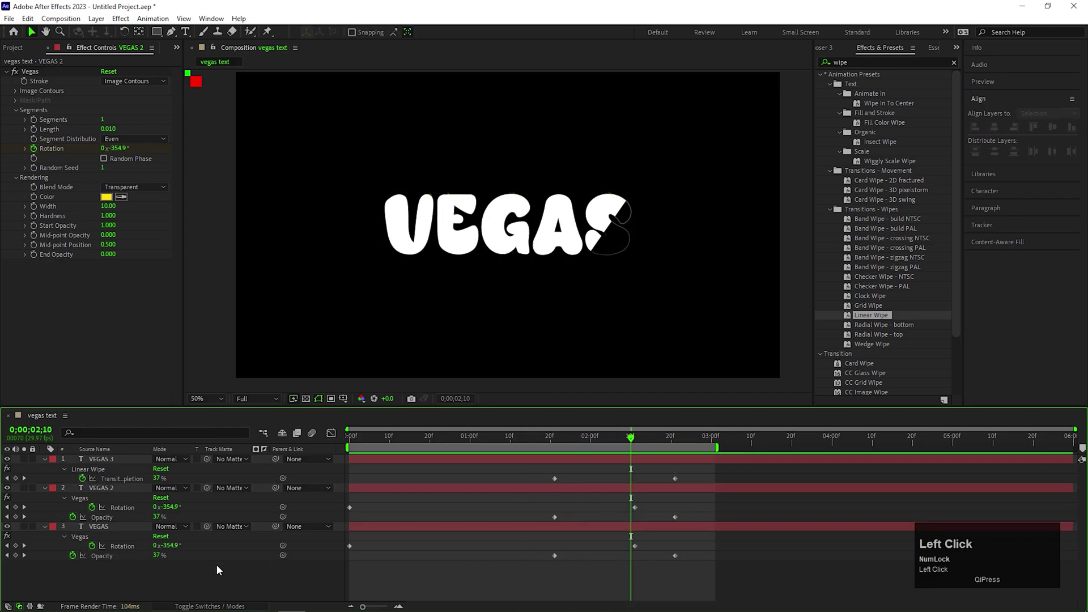
Step: Pre-compose all three VEGAS layers into a new composition named 'Text'
key(u)
click(217, 568)
click(113, 463)
right_click(113, 463)
click(157, 388)
text(ext)
key(Return)
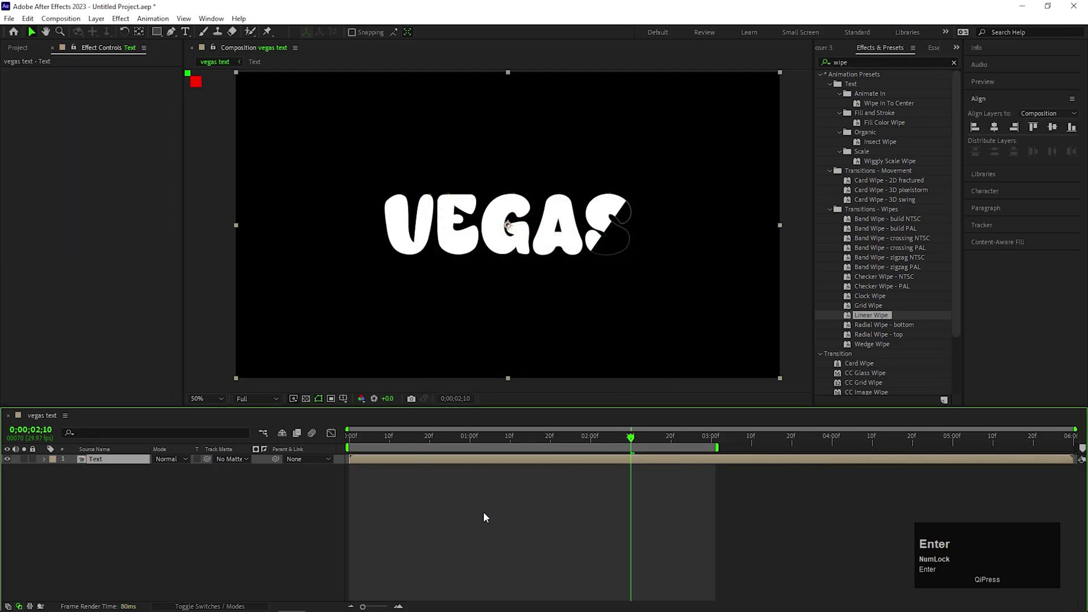
Step: Keyframe the Text layer from 171% scale and -70° rotation at 0s, settling by 1 second
click(272, 528)
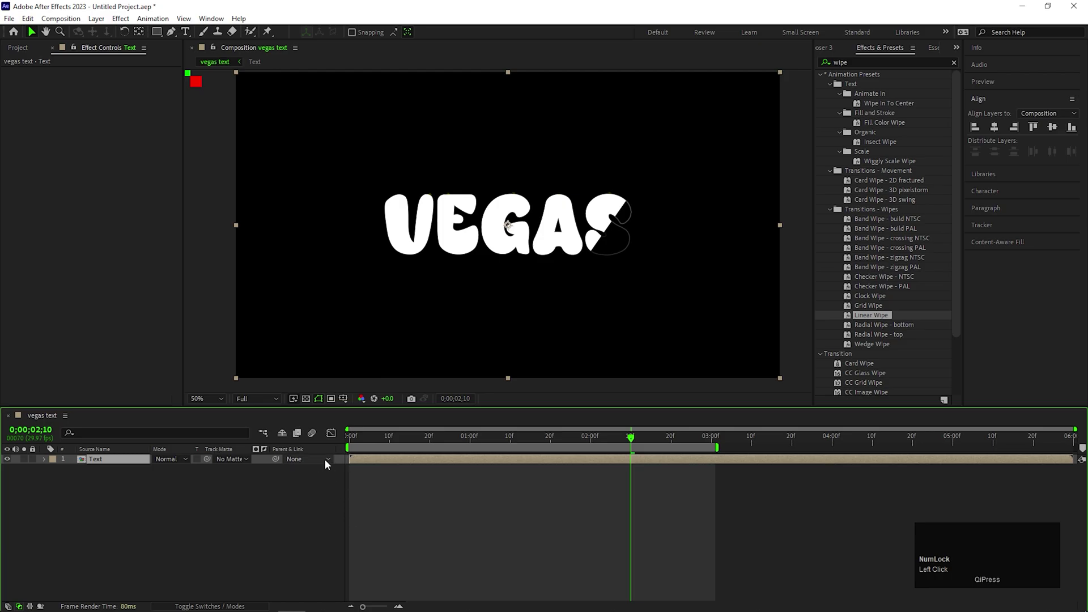
key(s)
key(shift+r)
key(shift+t)
drag(470, 444, 167, 485)
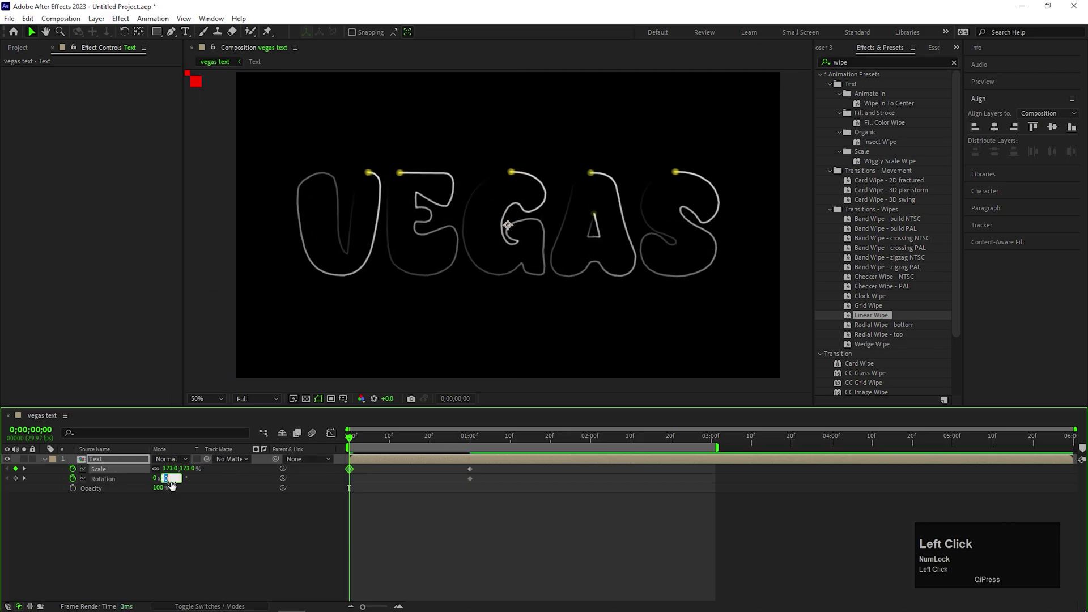
key(Return)
key(space)
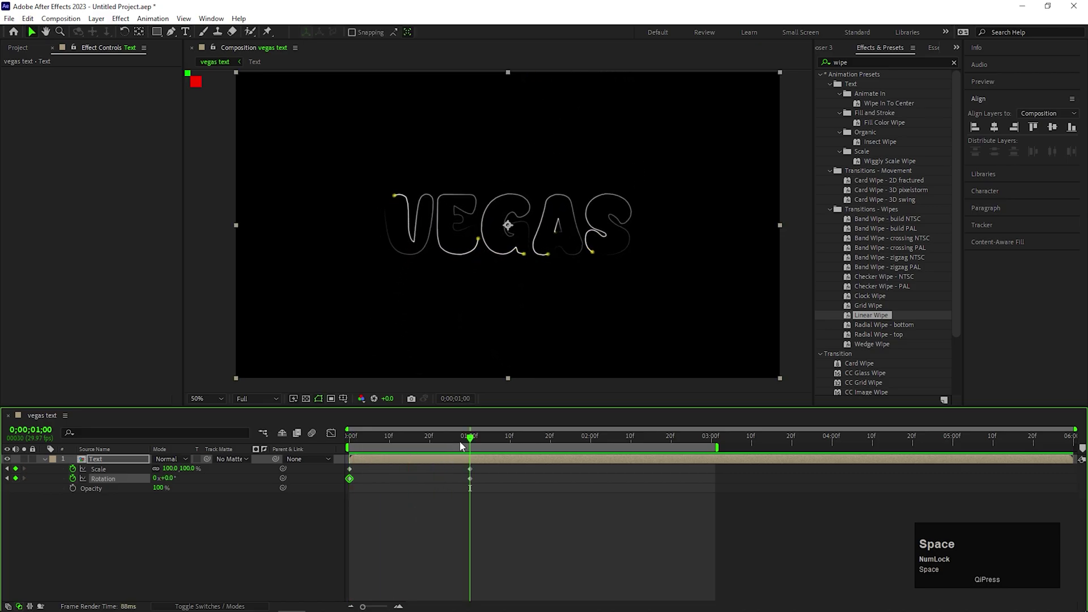
Step: Keyframe Text opacity from 0% to 100% and Easy Ease (F9) the intro keyframes
click(76, 488)
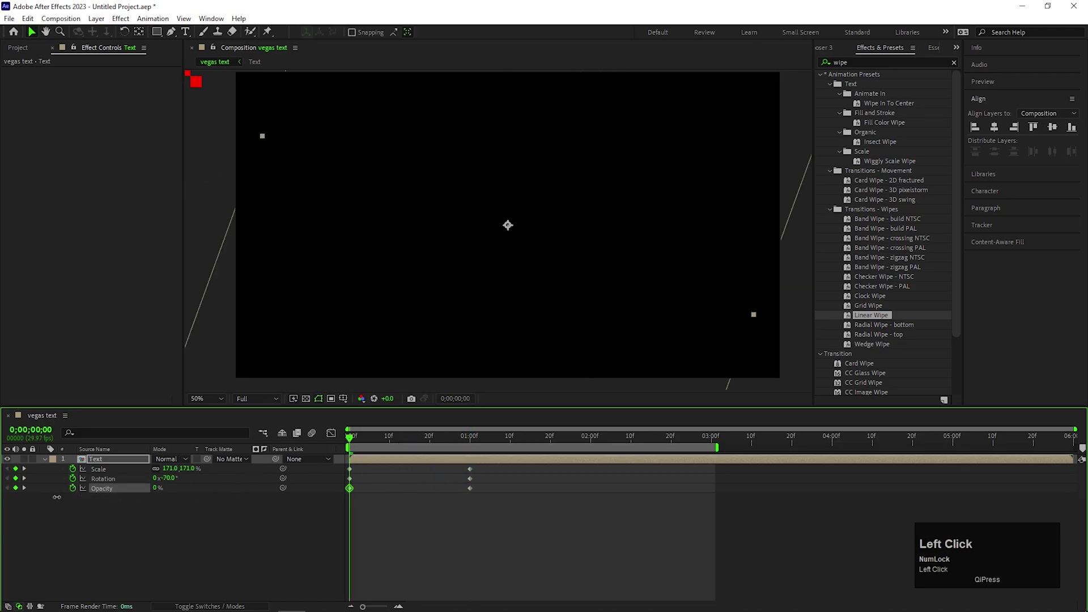
key(space)
drag(462, 511, 345, 485)
key(F9)
click(333, 438)
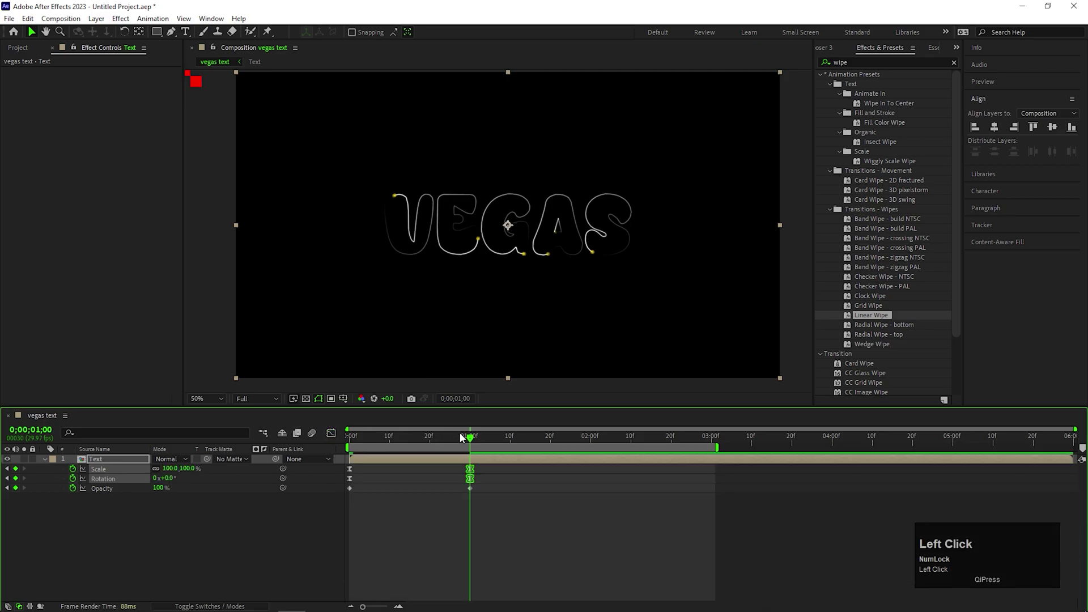
key(space)
key(space)
Step: Shift the intro's ending keyframes toward the two-second mark and play it back
click(497, 509)
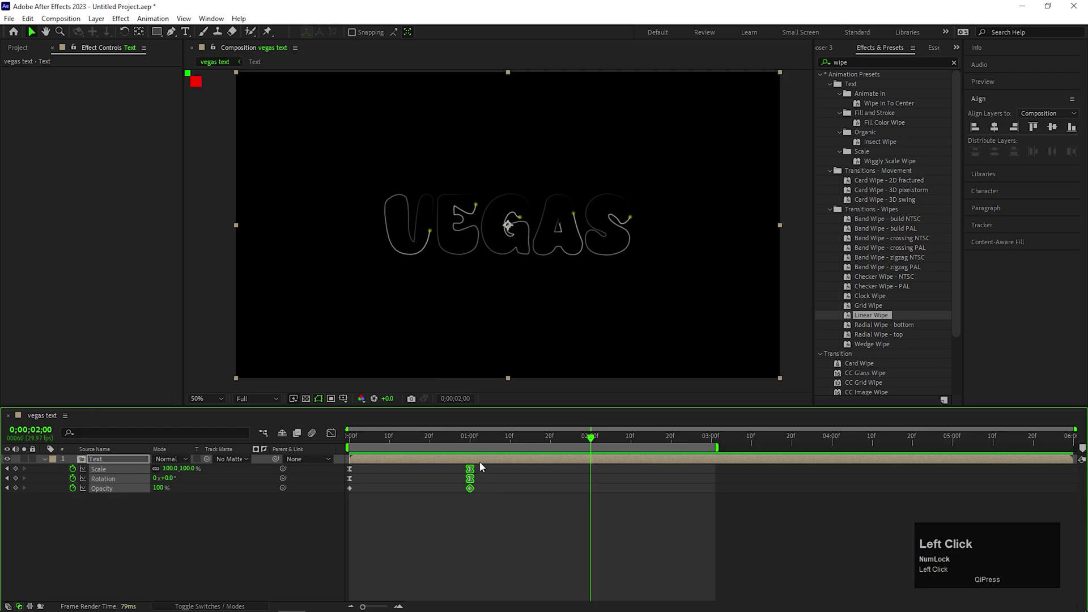
drag(476, 472, 307, 473)
key(space)
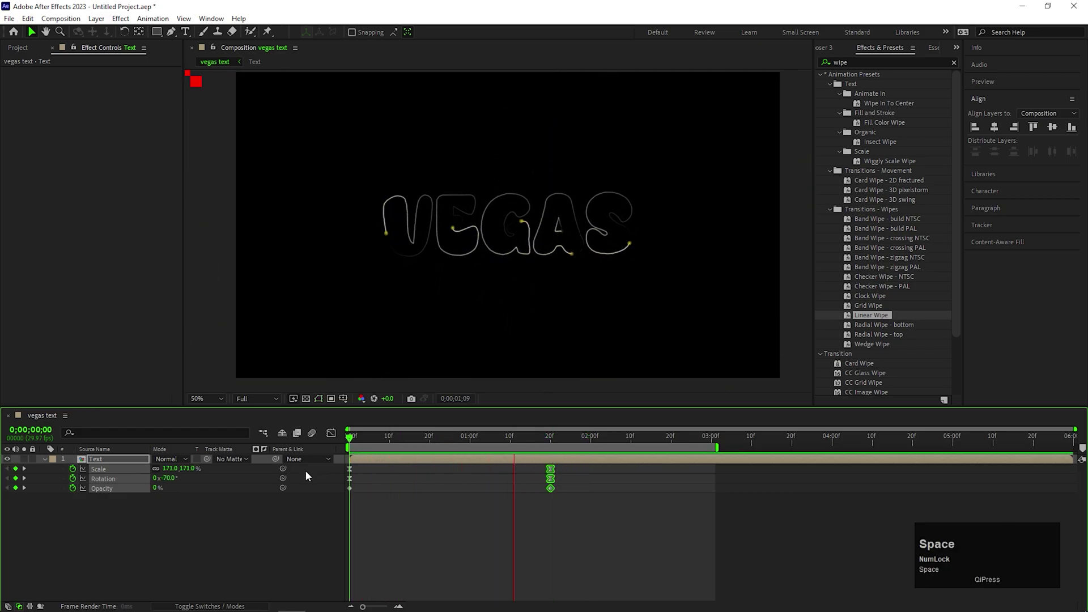
key(space)
Step: Inside the Text precomp, slide the trail-fade and Linear Wipe keyframes earlier
click(111, 459)
click(492, 478)
key(y)
key(u)
drag(707, 476, 331, 457)
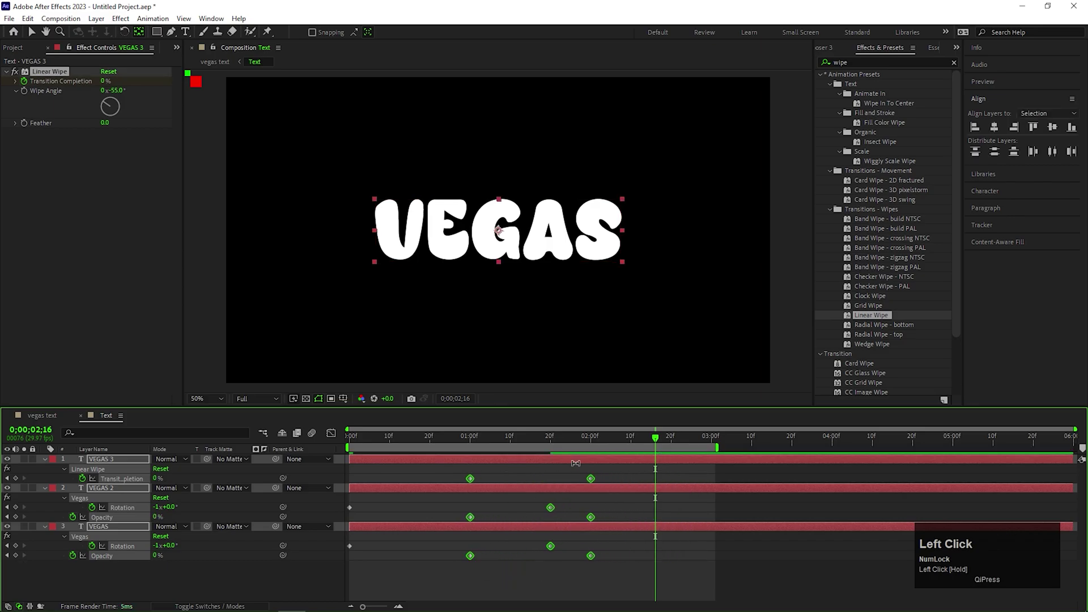
key(space)
drag(165, 465, 324, 465)
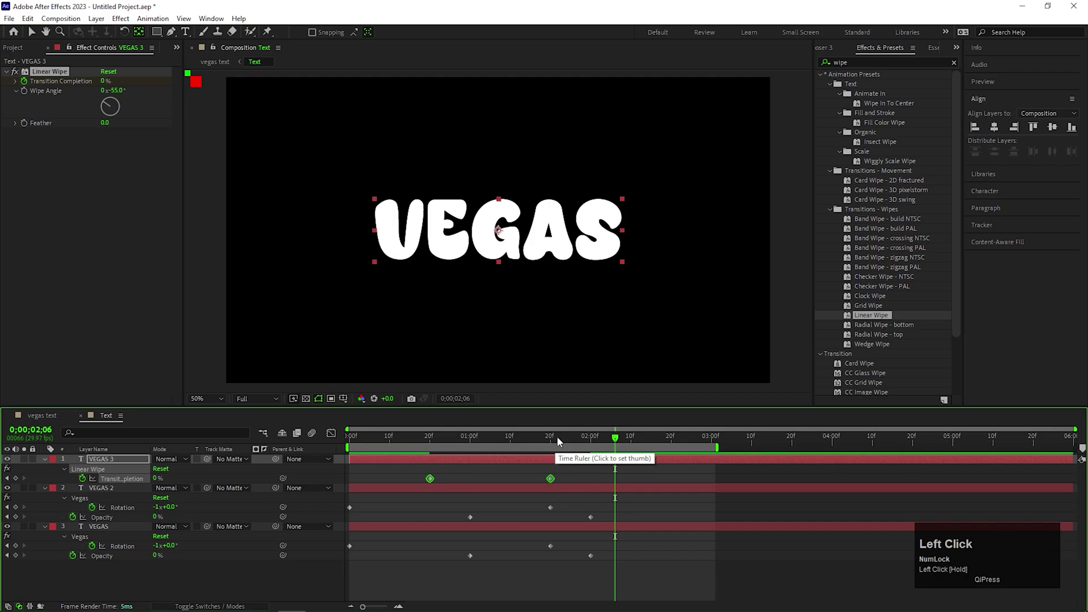
key(space)
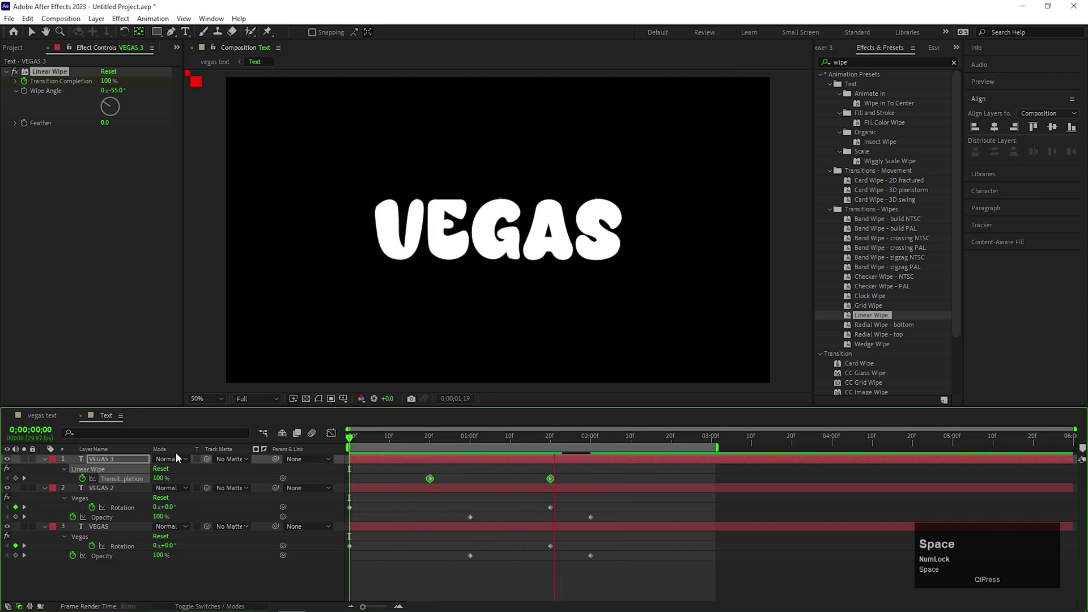
Step: Back in vegas text, move the fade-in keyframe to one second and park on a fully revealed frame
click(51, 414)
key(space)
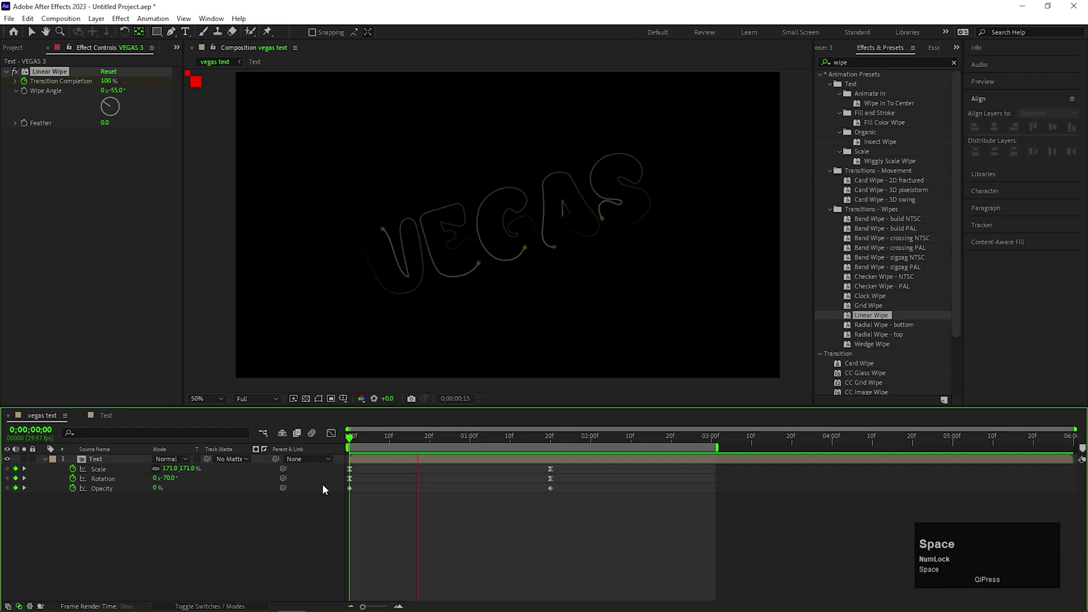
drag(453, 528, 487, 445)
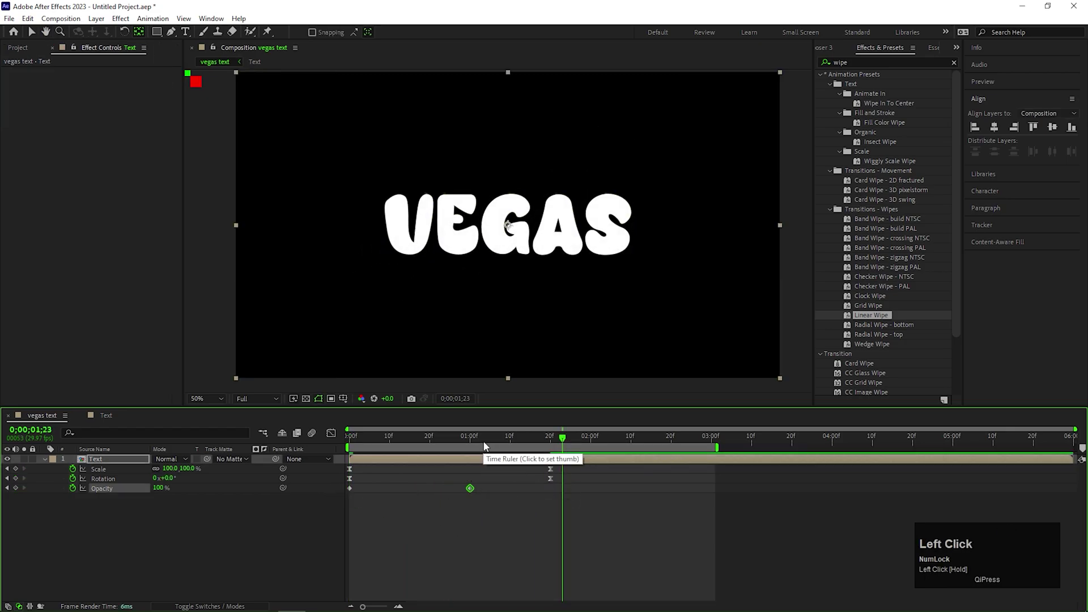
key(space)
click(417, 536)
scroll(down, 3)
scroll(up, 3)
click(187, 523)
Step: Create a 'Particle' solid and apply CC Particle Systems II to it
right_click(109, 526)
double_click(174, 382)
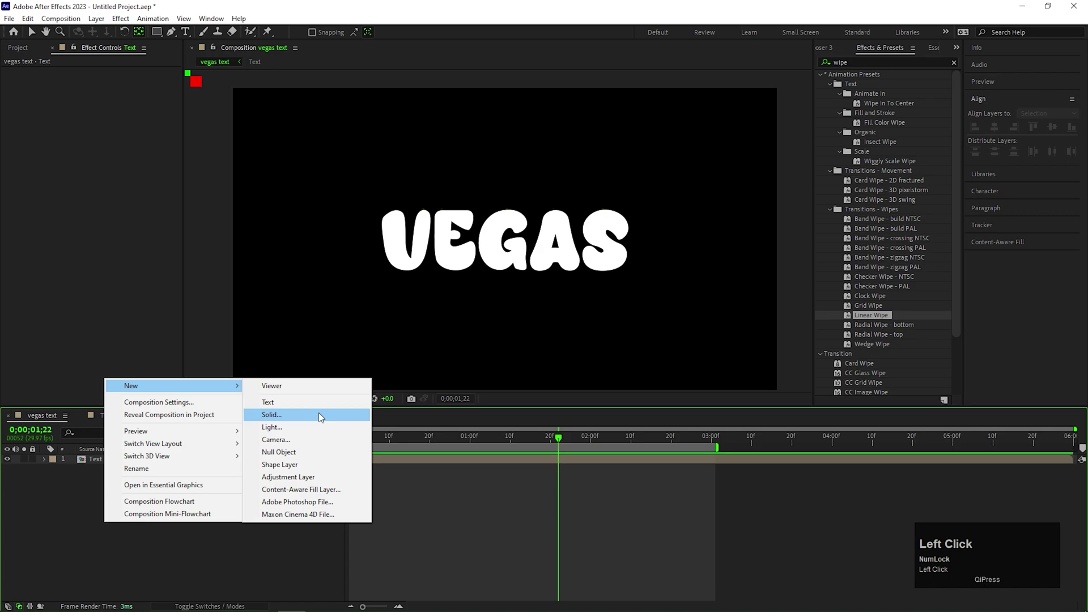
text(article)
key(Return)
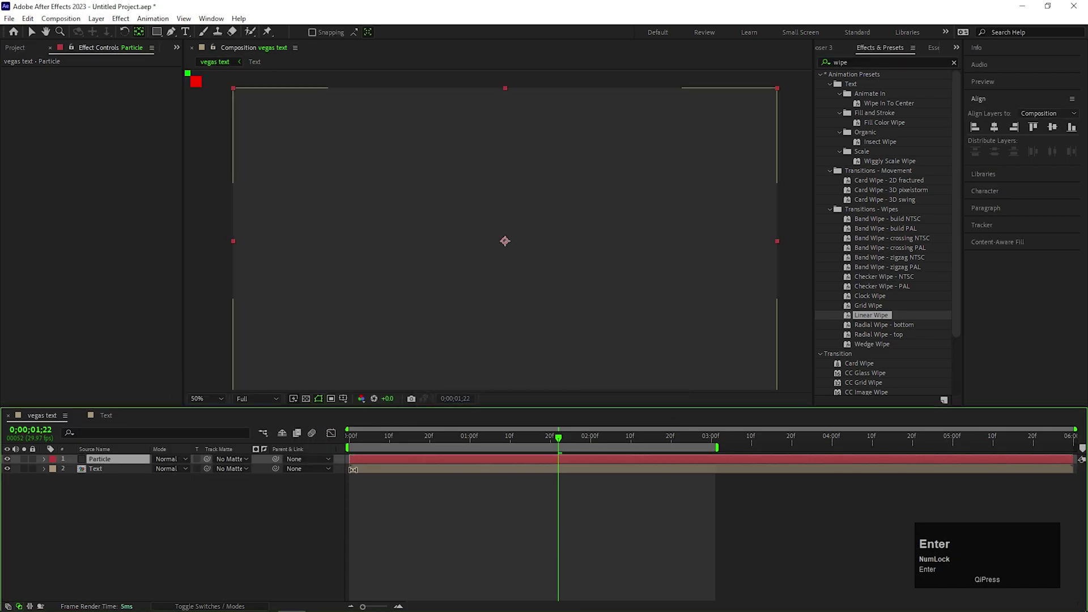
click(32, 39)
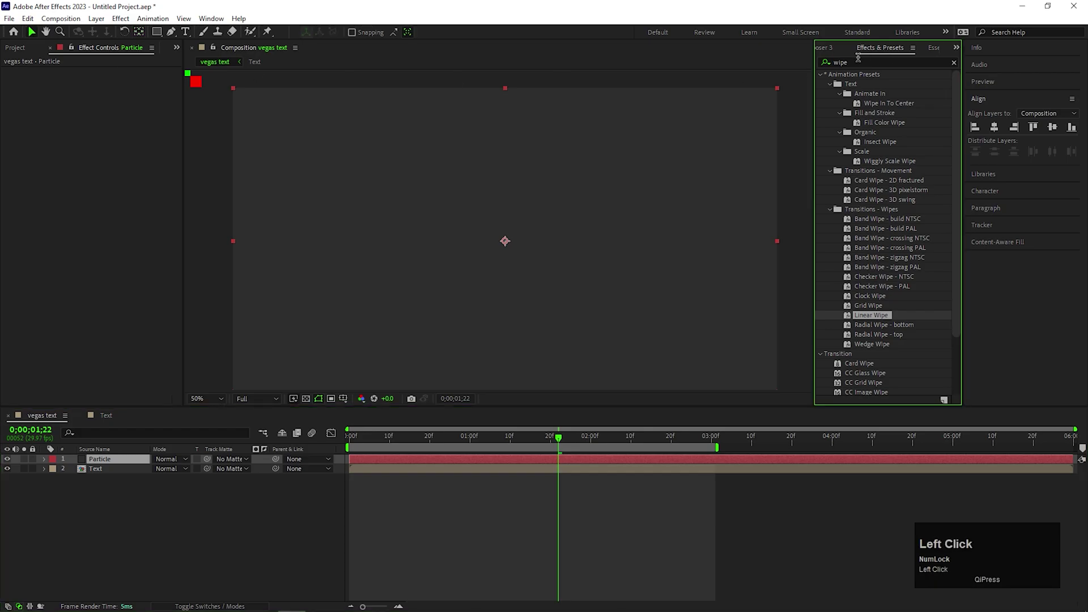
text(syst)
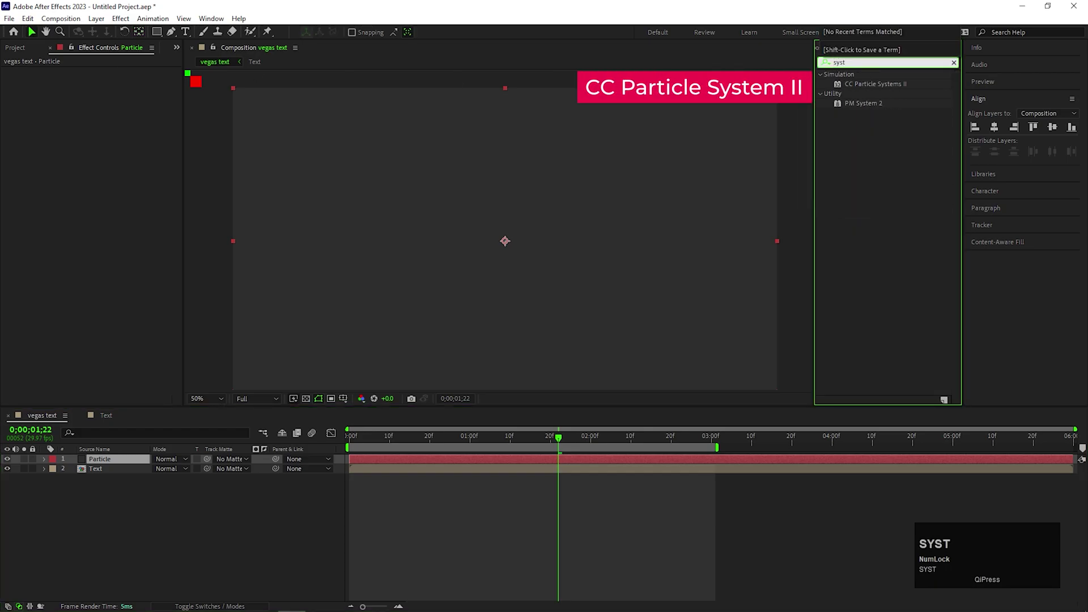
click(872, 85)
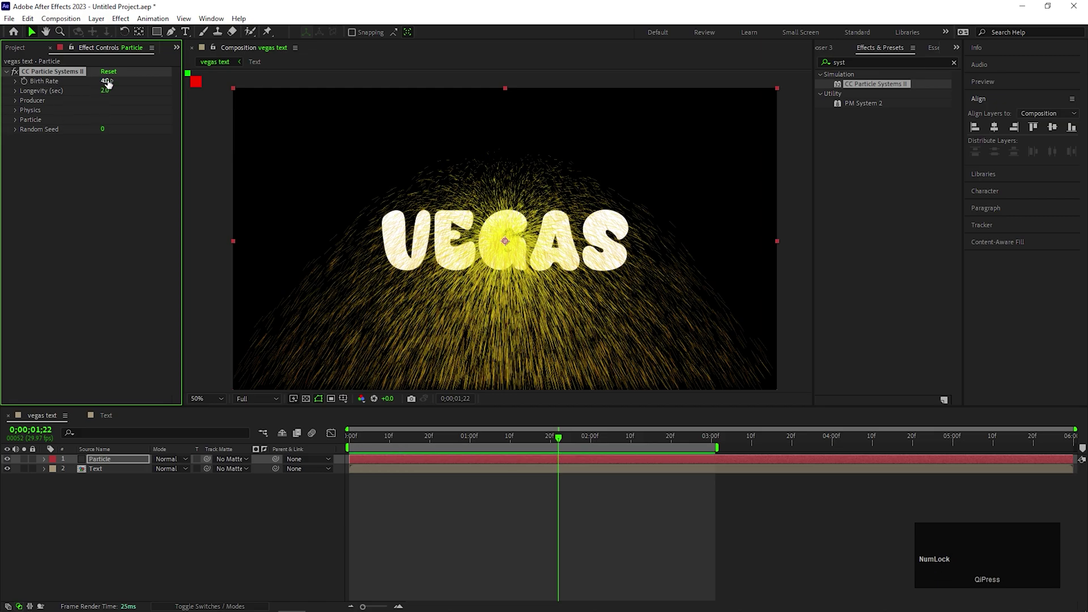
Step: Set Birth Rate 0.7, Longevity 2.7, Producer at 960,1072 with Radius X 200, Radius Y 3
click(108, 84)
key(Return)
click(107, 96)
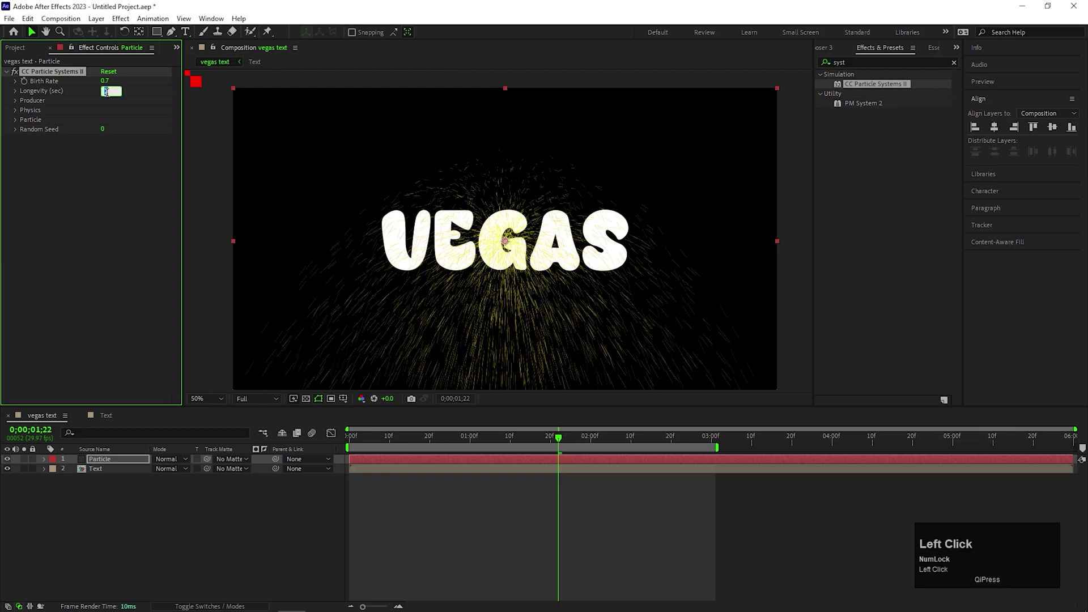
key(Return)
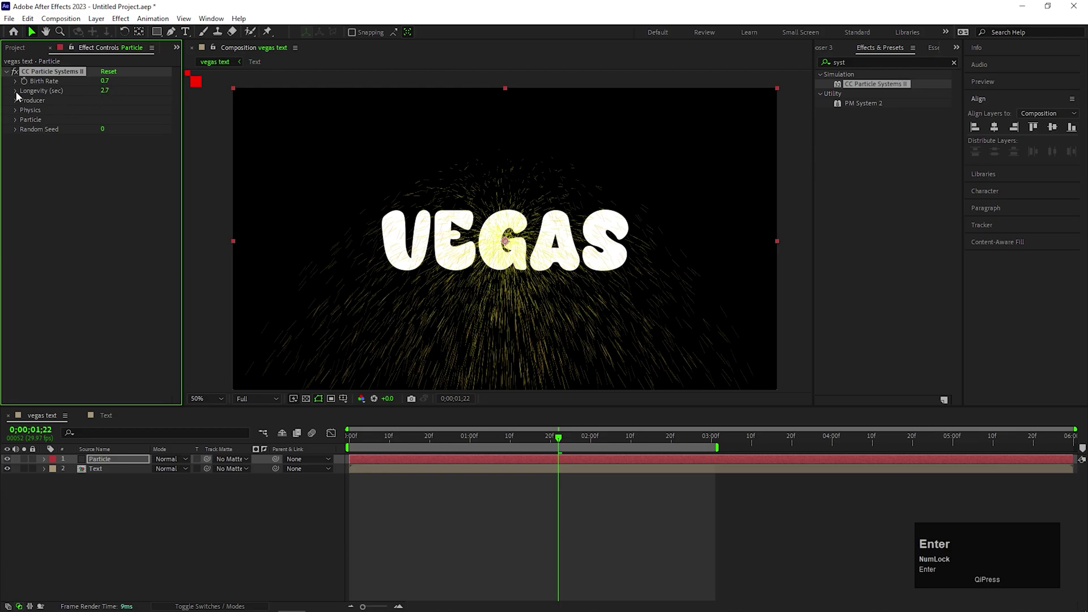
click(16, 103)
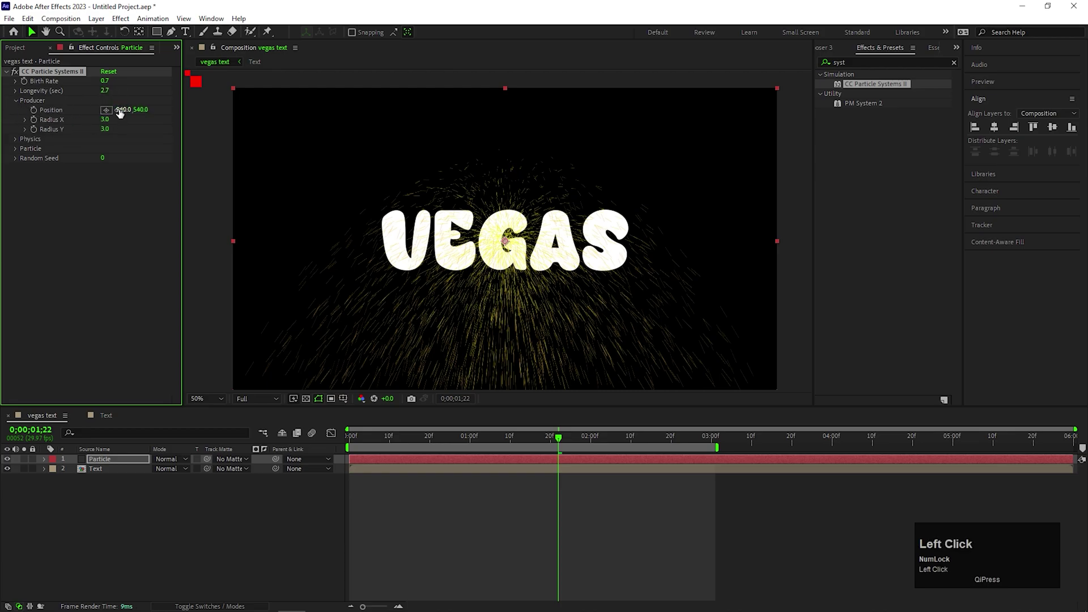
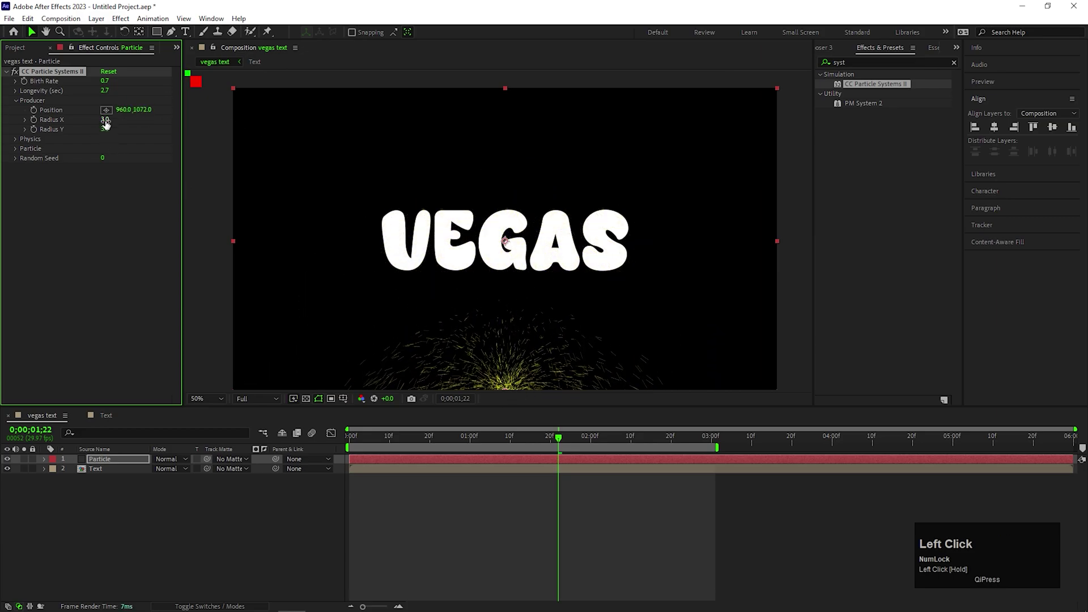
key(Return)
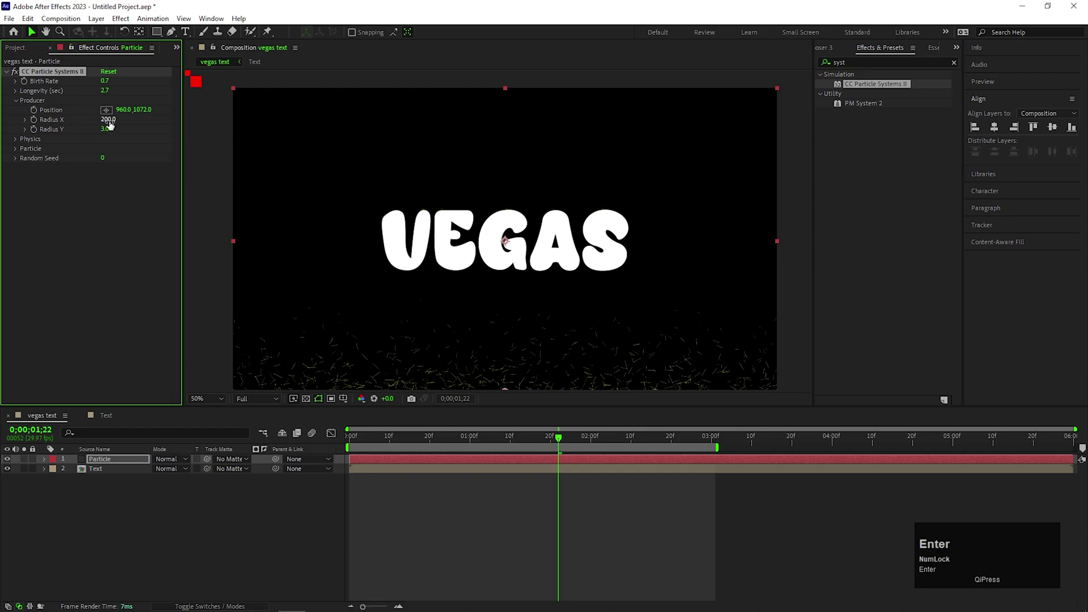
Step: Set Physics to Explosive, Velocity 0.2 and Gravity -0.1 so particles drift upward, then preview
click(17, 143)
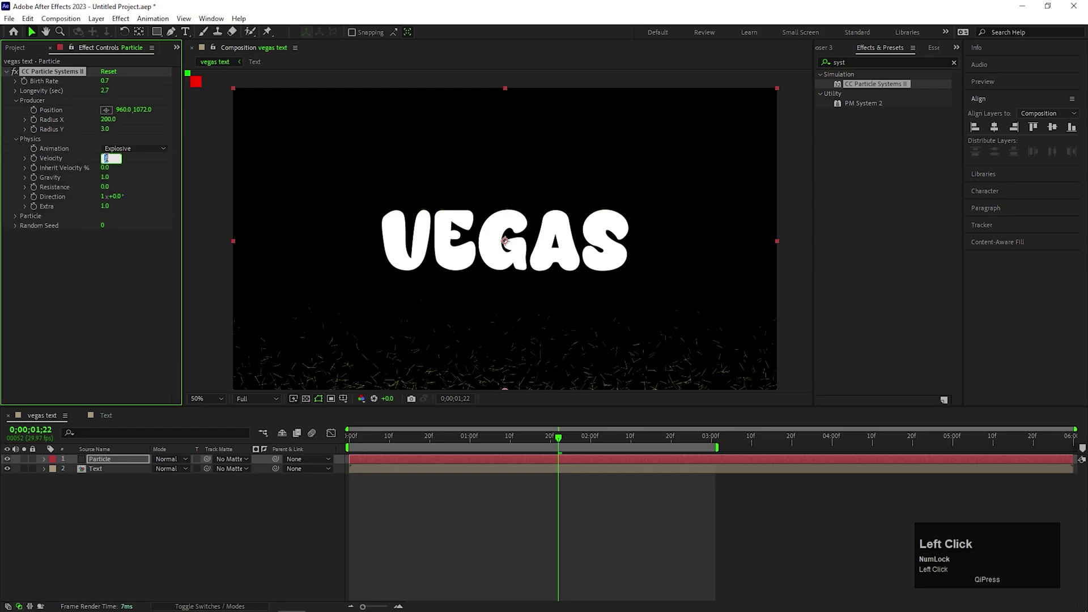
key(Return)
click(105, 183)
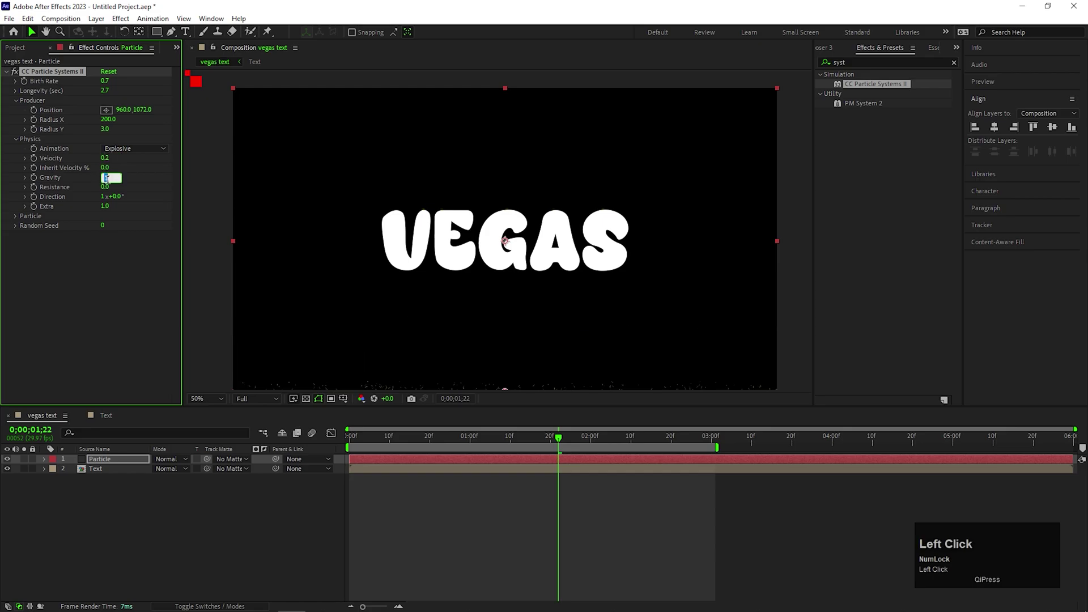
key(Return)
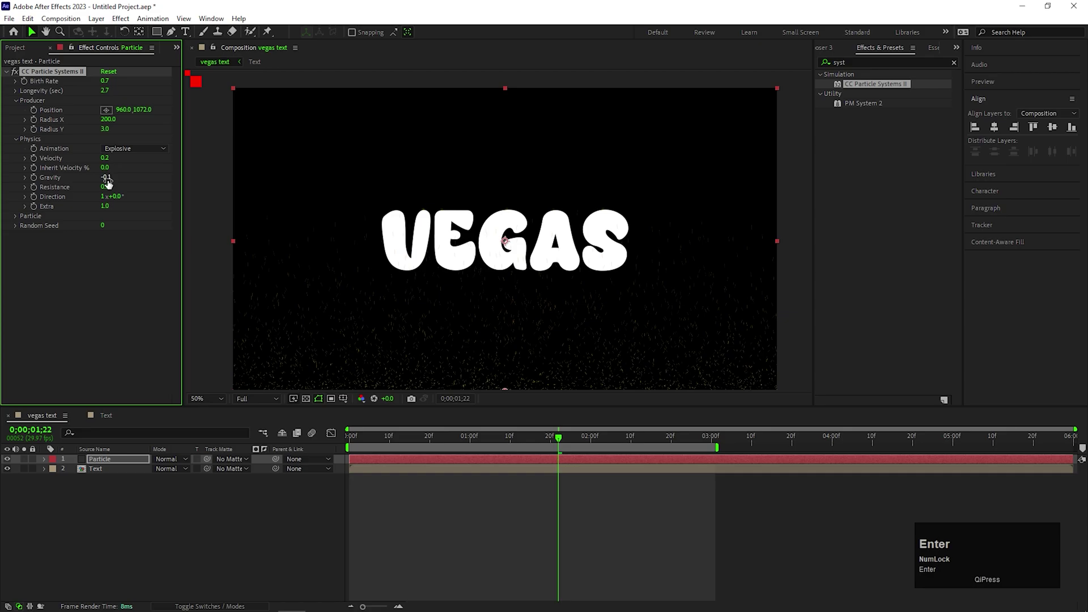
click(547, 444)
key(space)
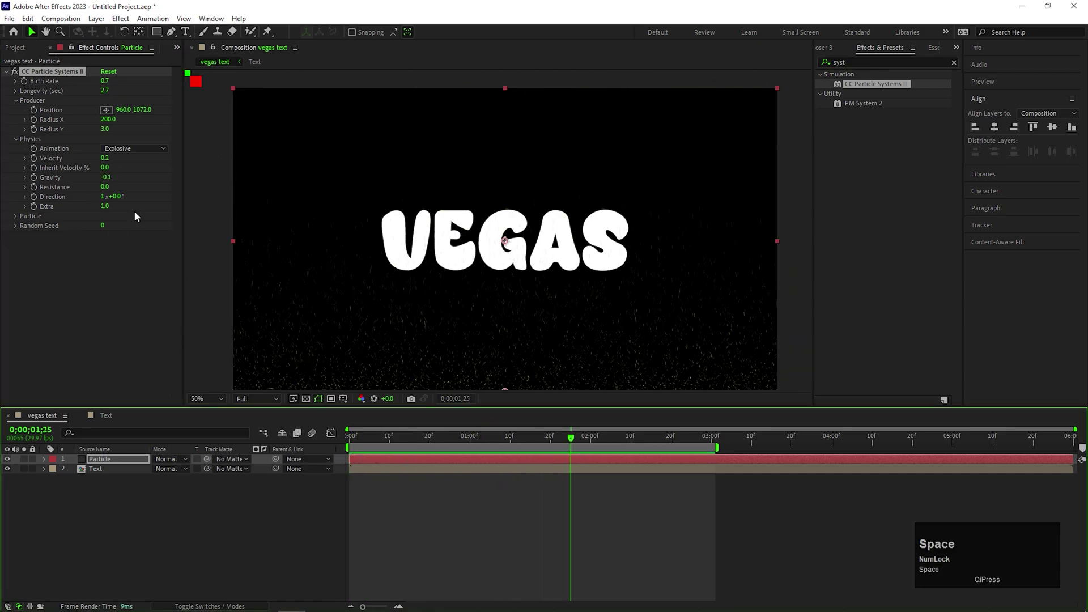
Step: Set Particle Type to QuadPolygon and preview the square particles
click(19, 218)
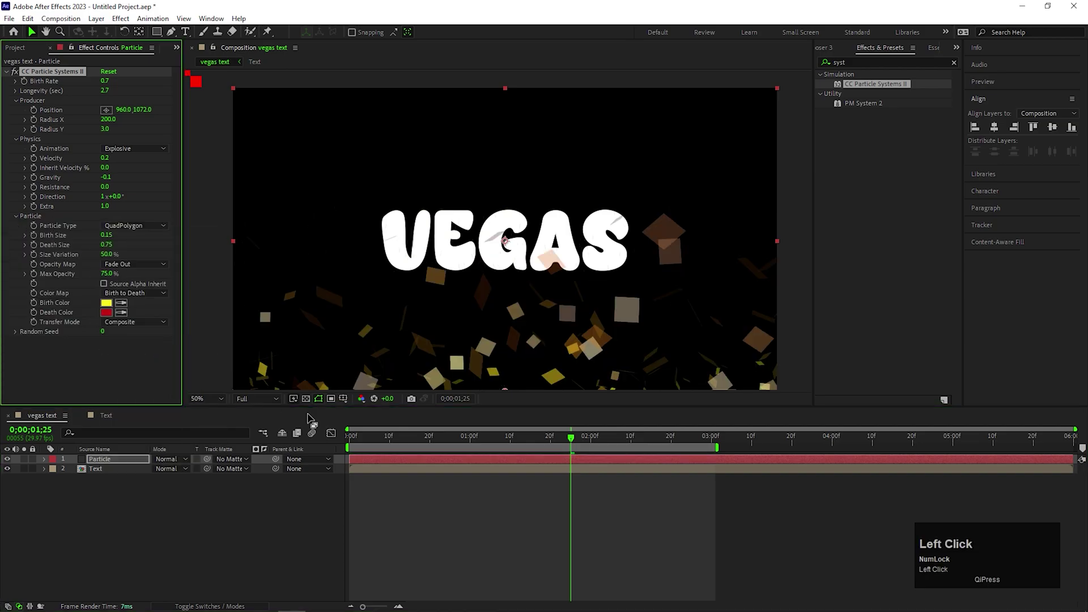
scroll(down, 3)
scroll(up, 3)
click(565, 443)
key(space)
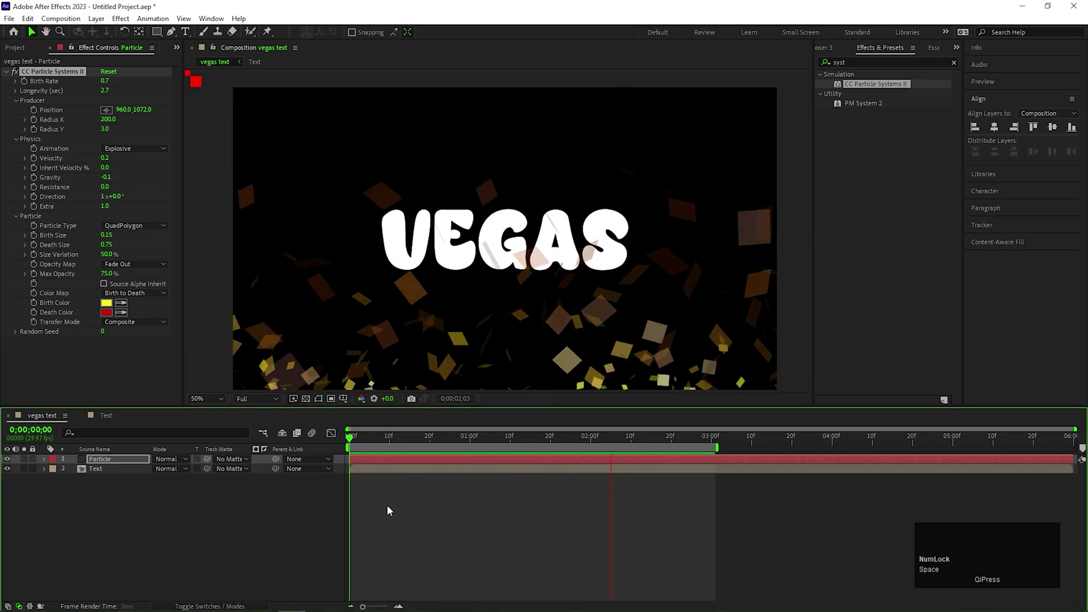
key(space)
Step: Set Birth Size 0.41 and Death Size 0.38 and preview the resized confetti
drag(430, 542, 108, 242)
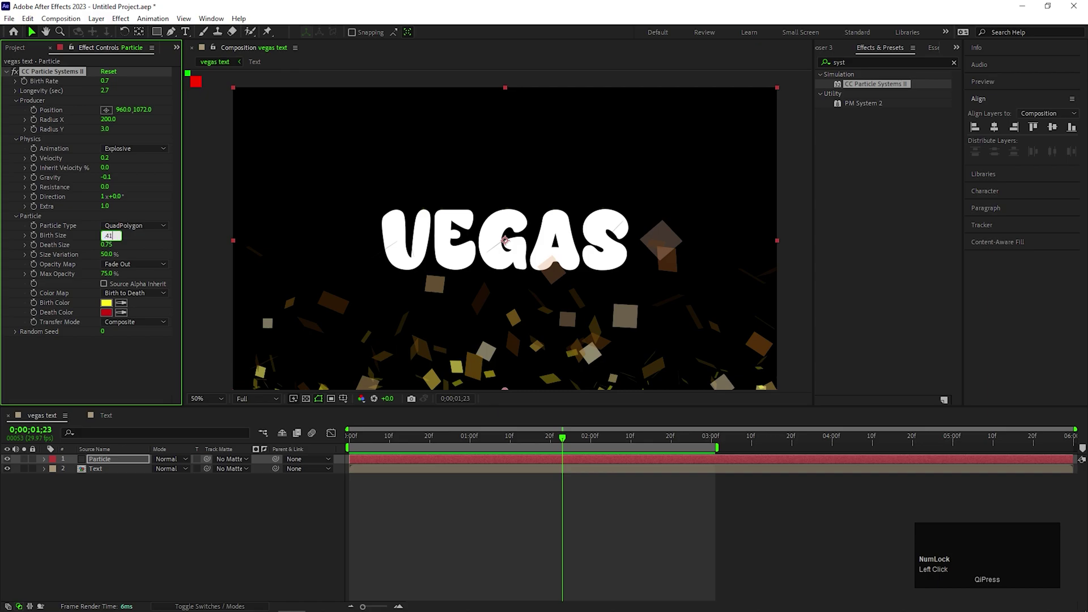
key(Return)
click(111, 250)
key(Return)
click(556, 439)
key(space)
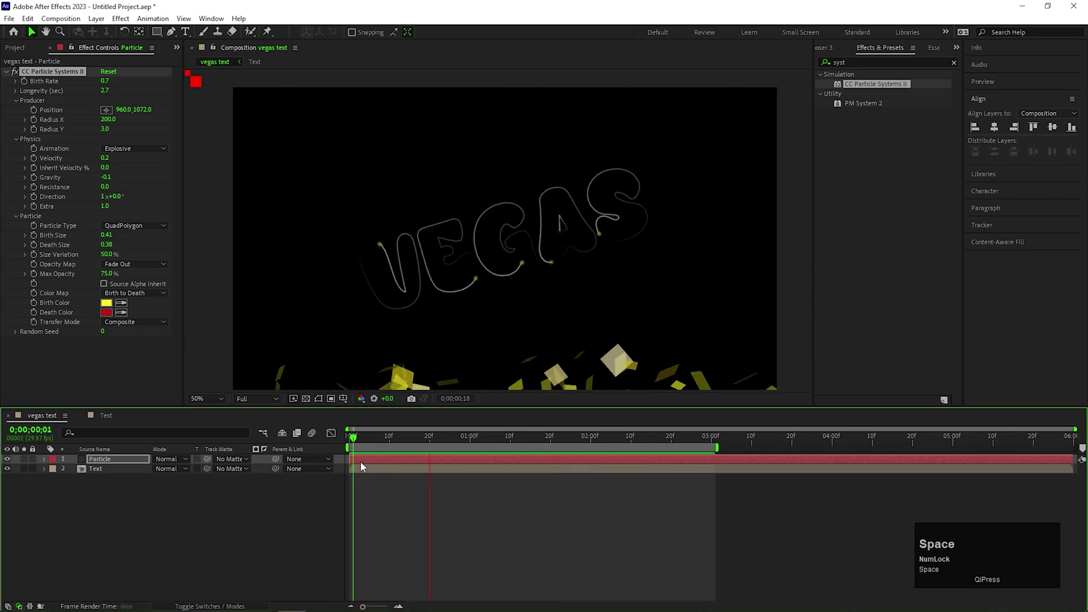
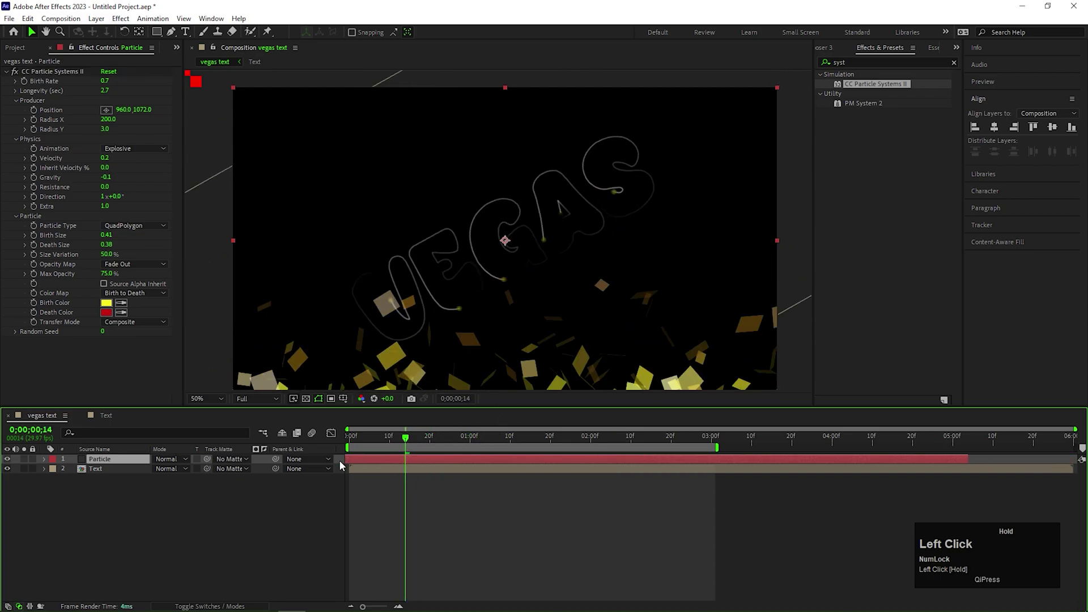
key(ctrl+z)
Step: Move to around two seconds and begin adding a new solid layer from the timeline menu
click(431, 497)
drag(402, 445, 217, 503)
right_click(151, 507)
Step: Create a solid named 'BG' and search the effects for Gradient Ramp
click(184, 368)
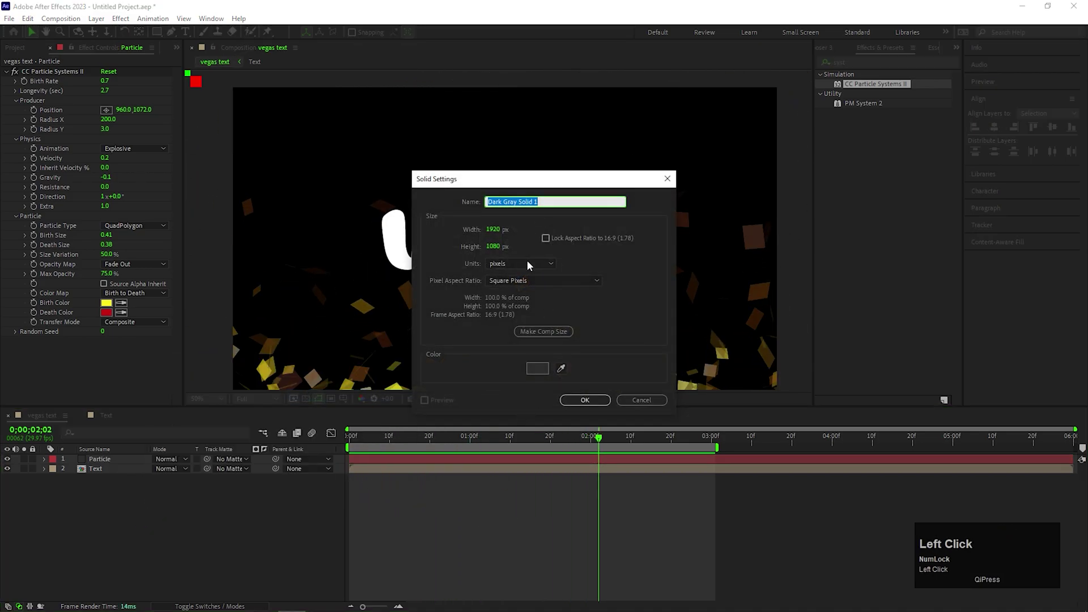
key(Return)
click(133, 488)
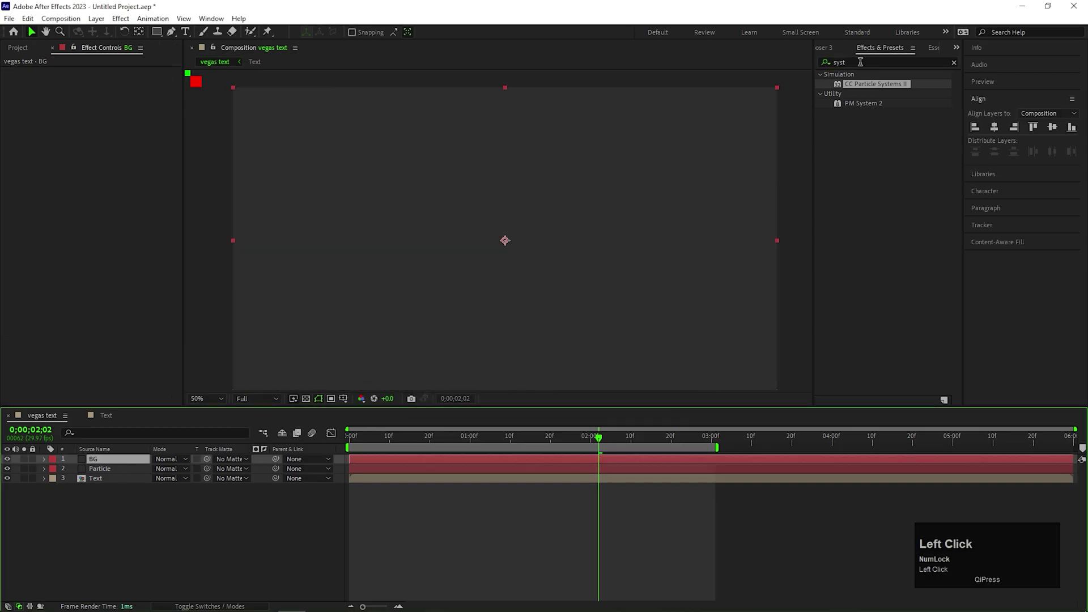
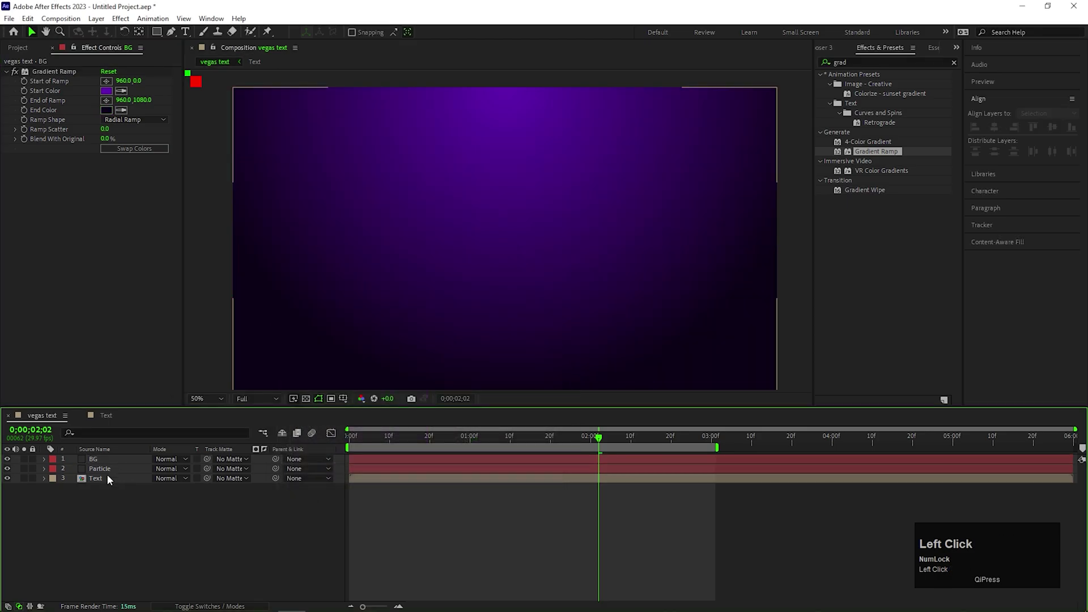
Step: Set a Radial Ramp from purple to black and place BG beneath the other layers
scroll(down, 3)
scroll(up, 3)
scroll(down, 3)
click(531, 330)
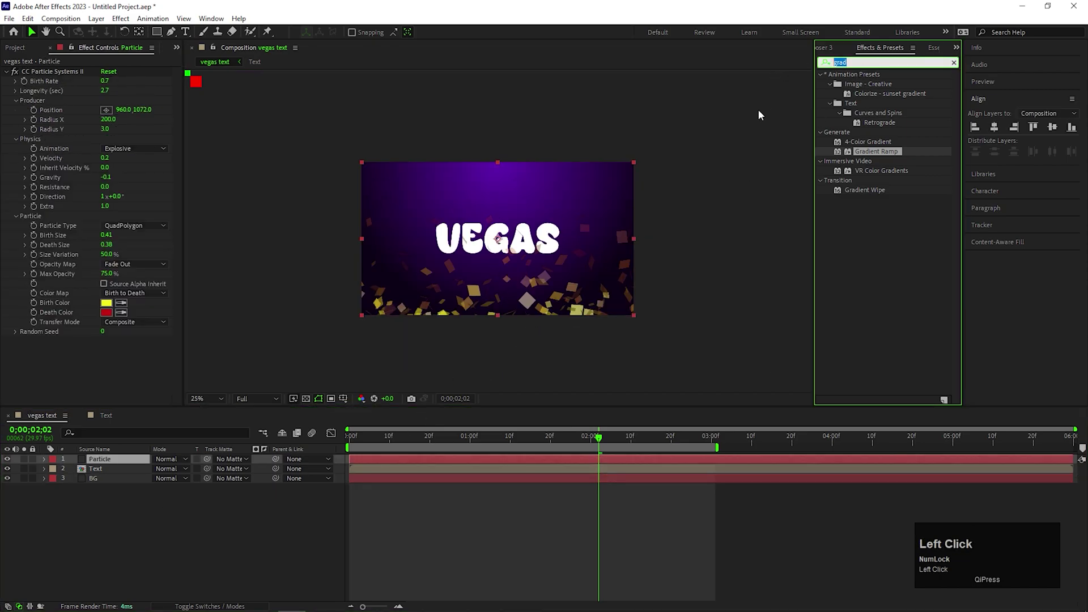
Step: Apply Color Balance (HLS) to the Particle layer via an effects search for 'color ba'
text(color)
key(space)
text(ba)
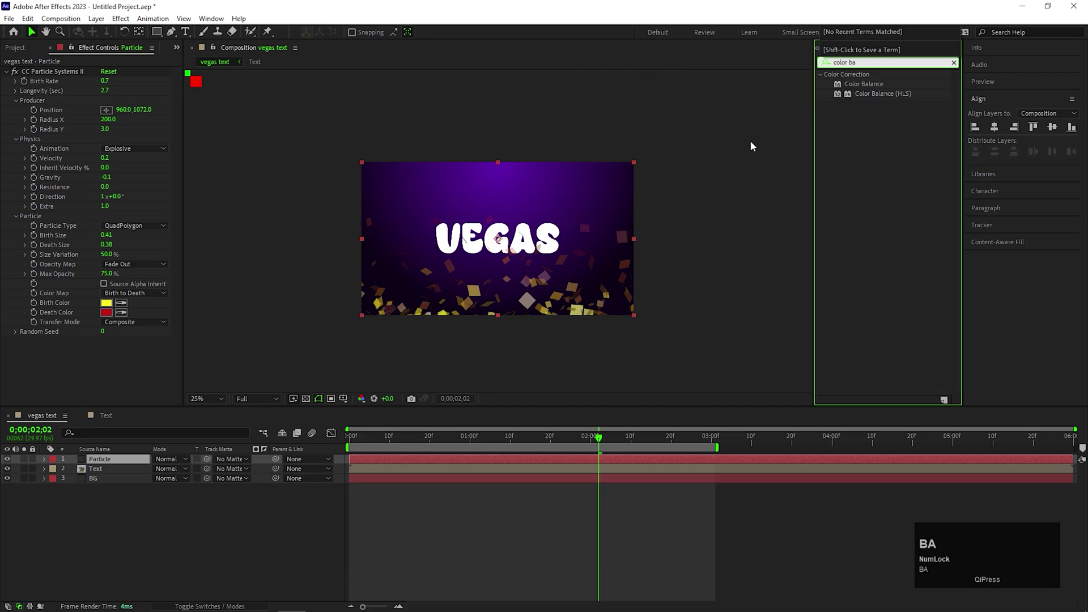
drag(889, 98, 186, 460)
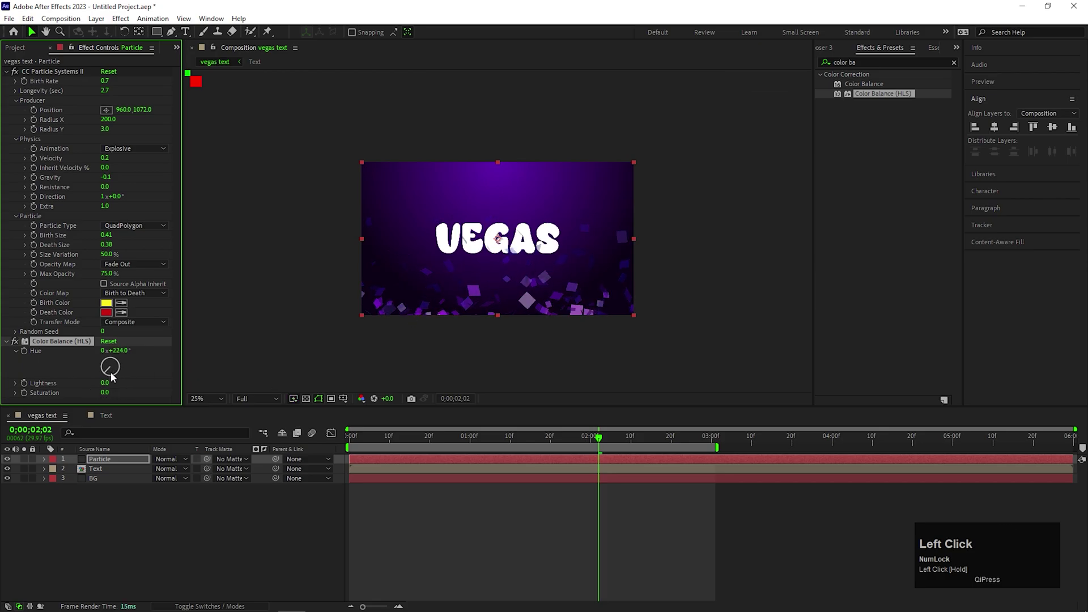
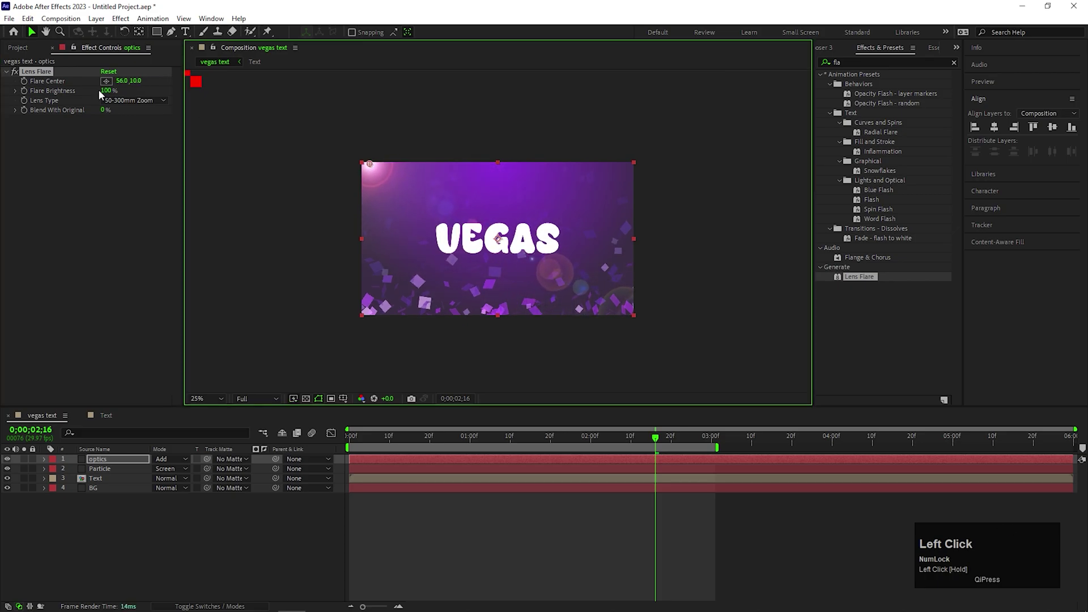
Step: Set Lens Flare brightness to 50% and keyframe the Flare Center sweeping across the top
key(Return)
drag(503, 435, 281, 494)
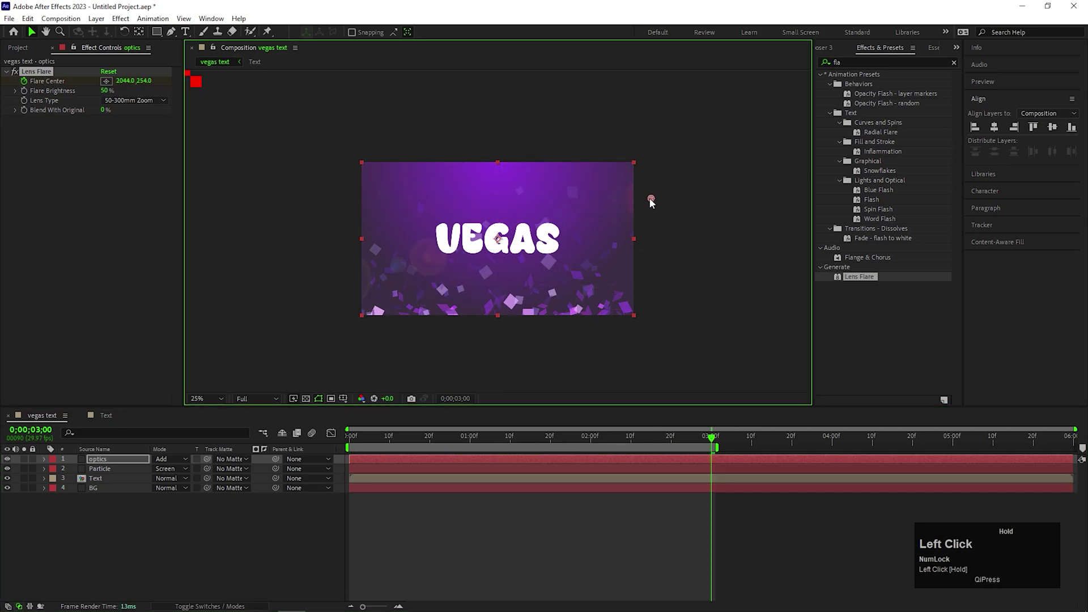
key(space)
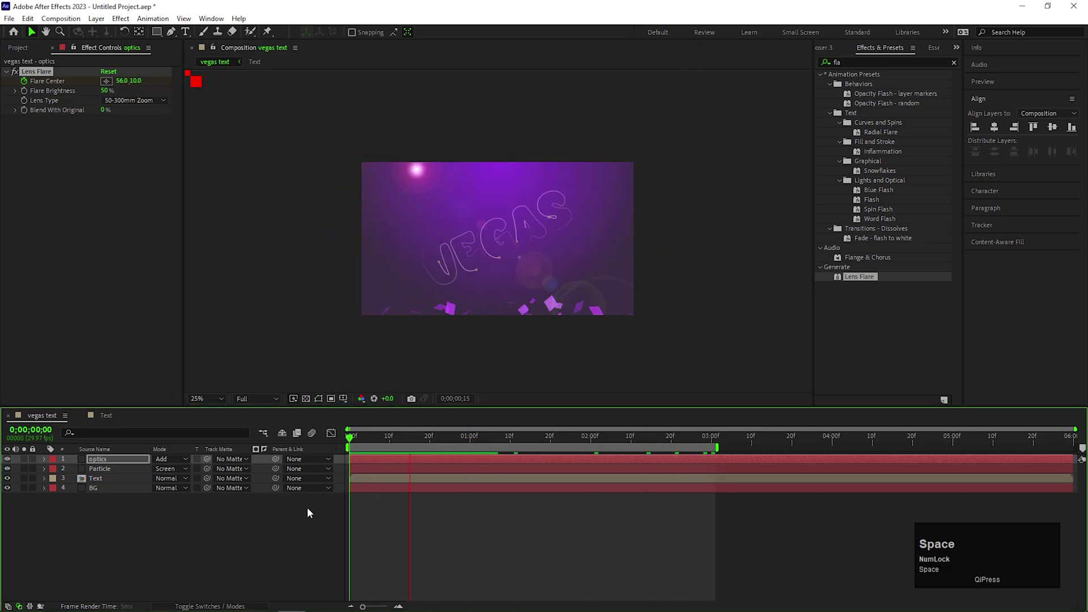
drag(502, 445, 341, 453)
key(space)
key(space)
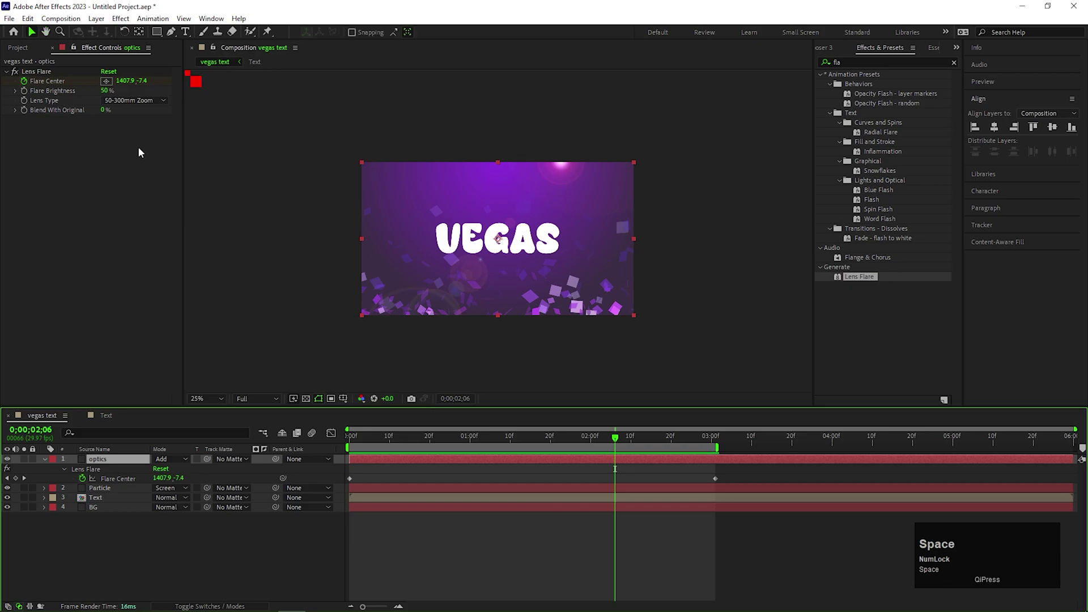
Step: Switch the flare to the 105mm Prime lens type and move to the Text composition
click(133, 104)
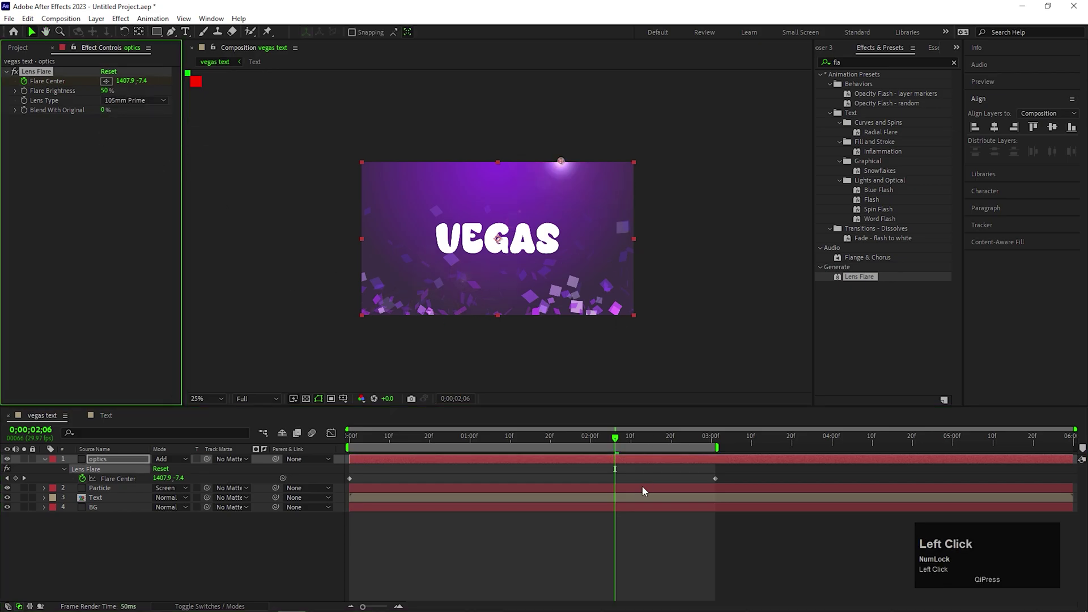
drag(224, 572, 128, 550)
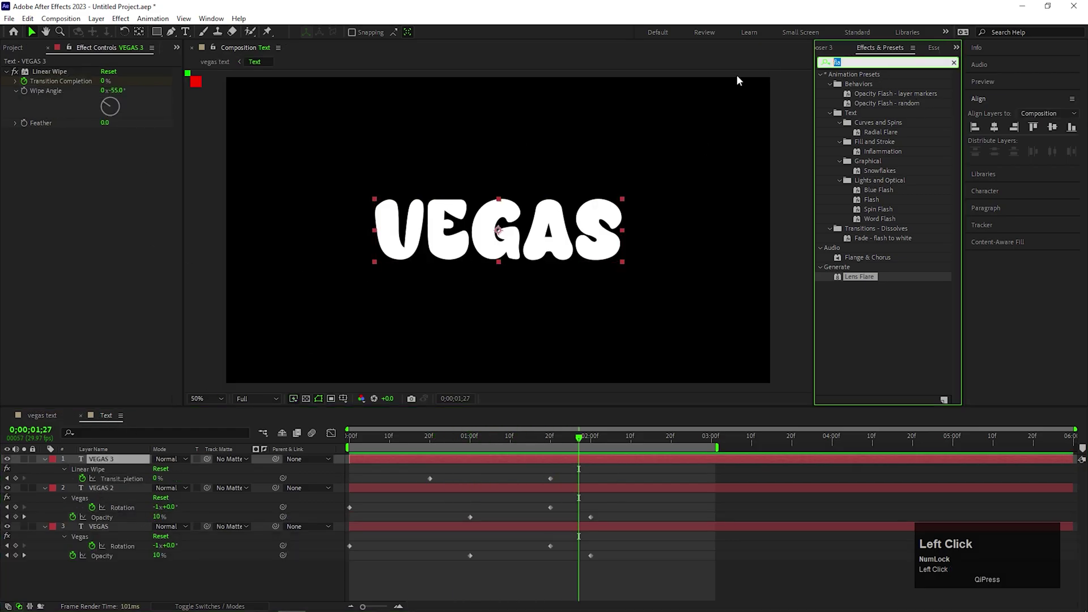
Step: Apply a Glow effect to the top VEGAS 3 text layer
text(glow)
drag(864, 135, 48, 419)
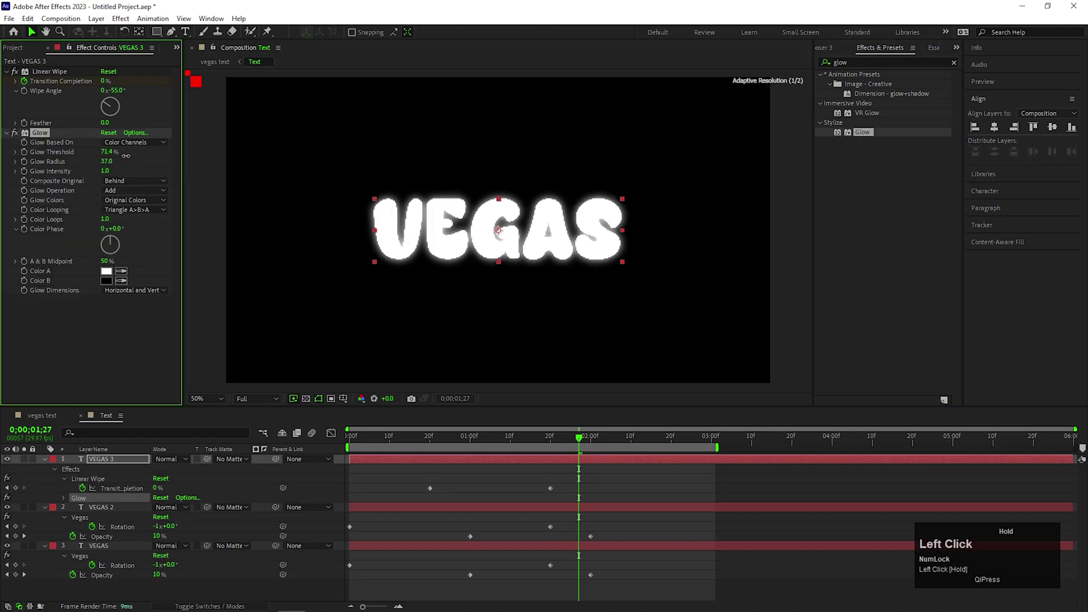
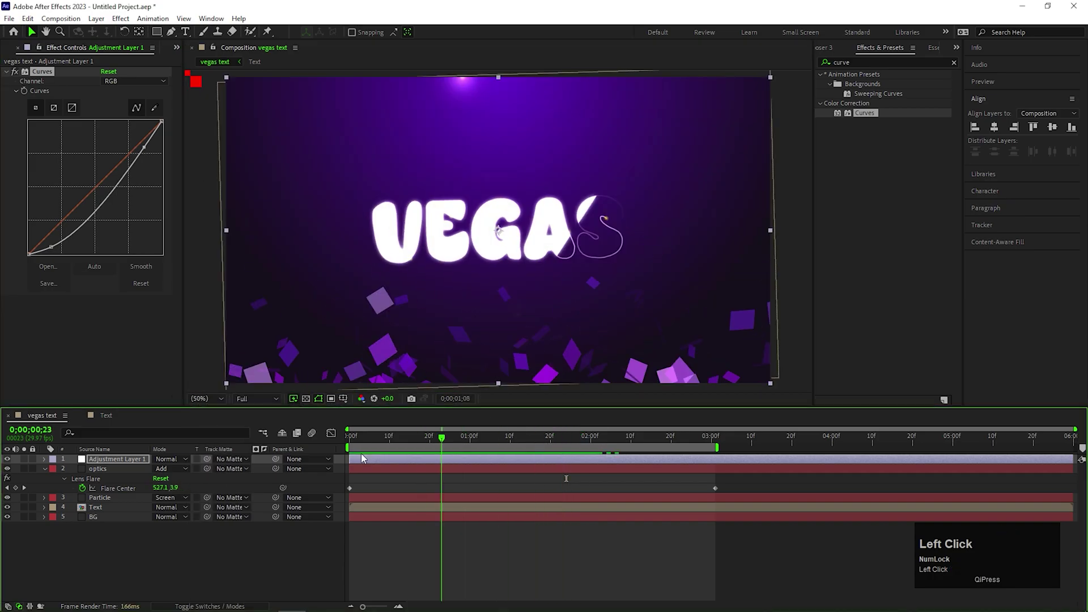
Step: Preview the Curves-graded scene from an early write-on frame and select the adjustment layer
key(space)
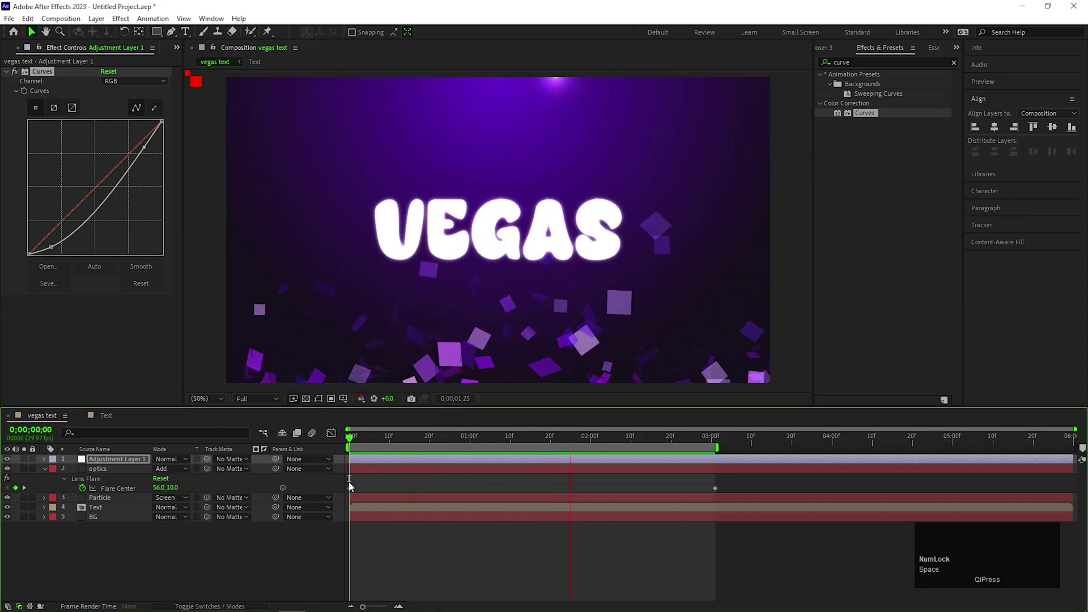
key(space)
drag(504, 438, 523, 355)
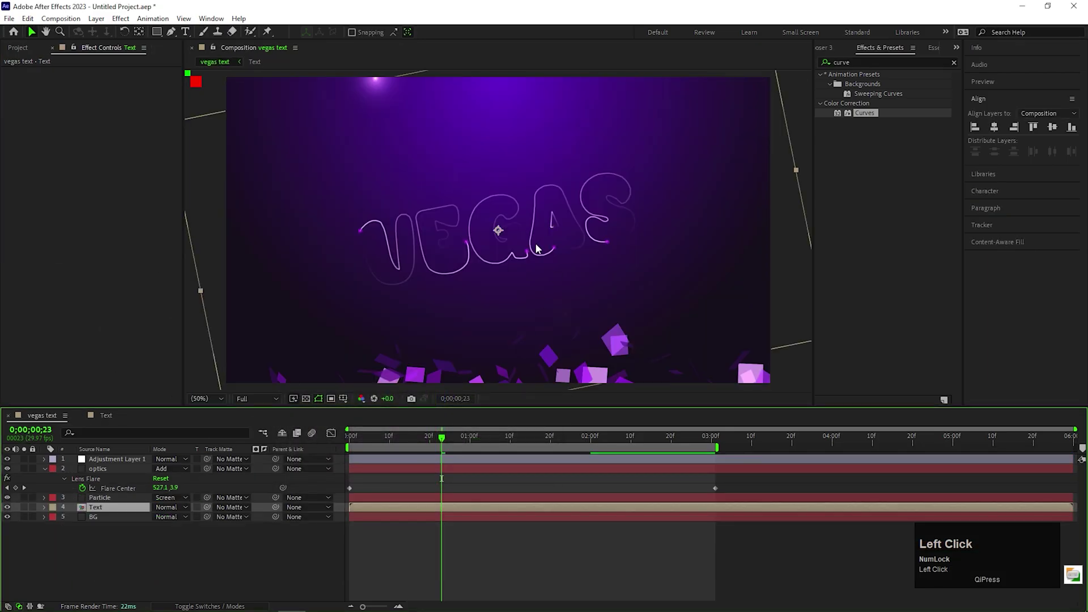
key(space)
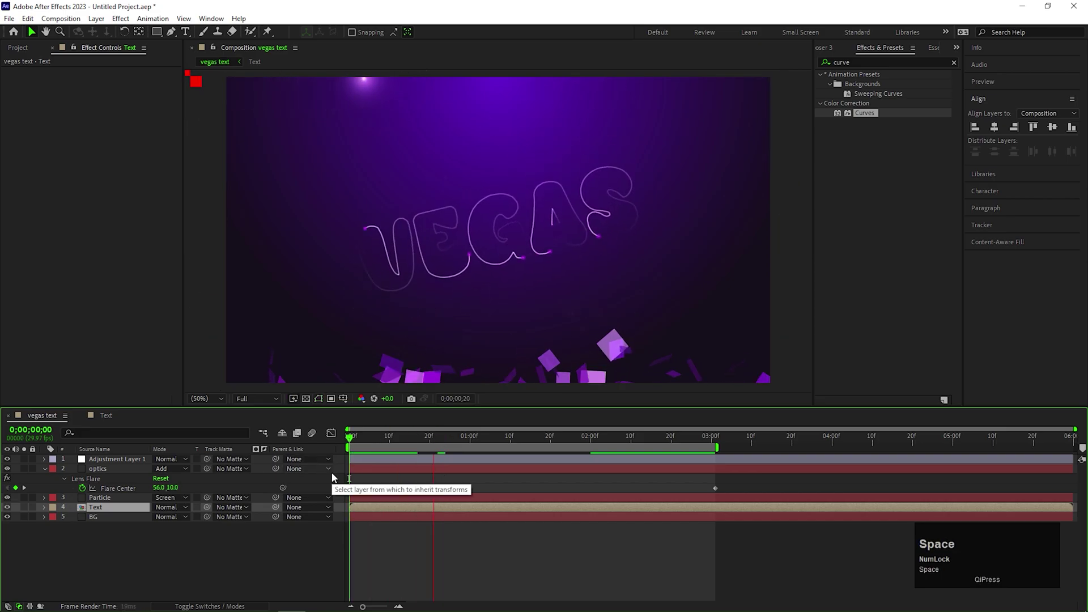
key(space)
click(478, 561)
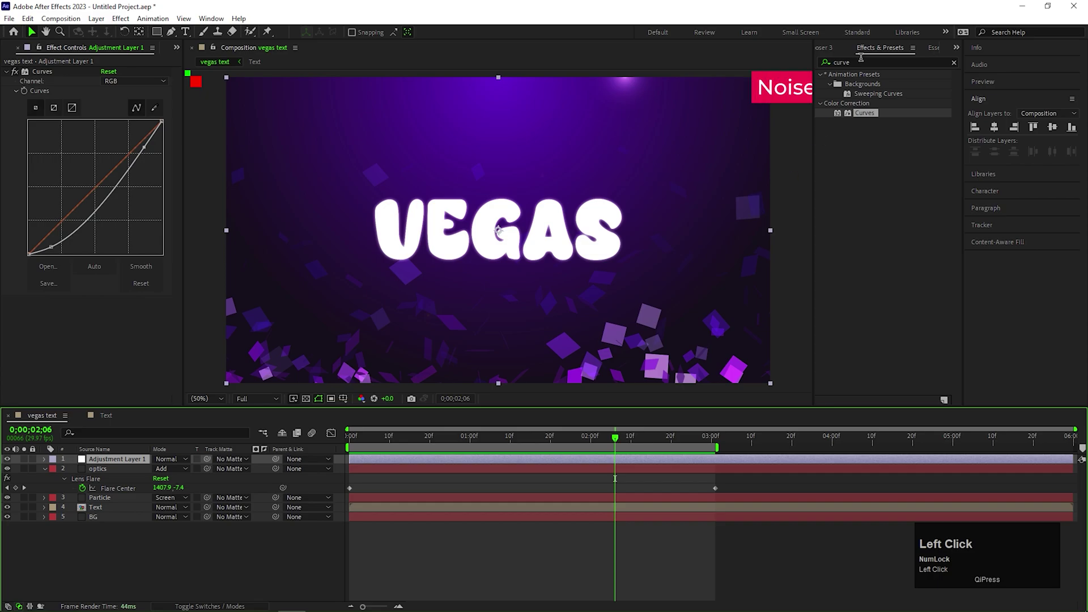
Step: Apply Noise to Adjustment Layer 1 with Amount of Noise at 15%
text(noise)
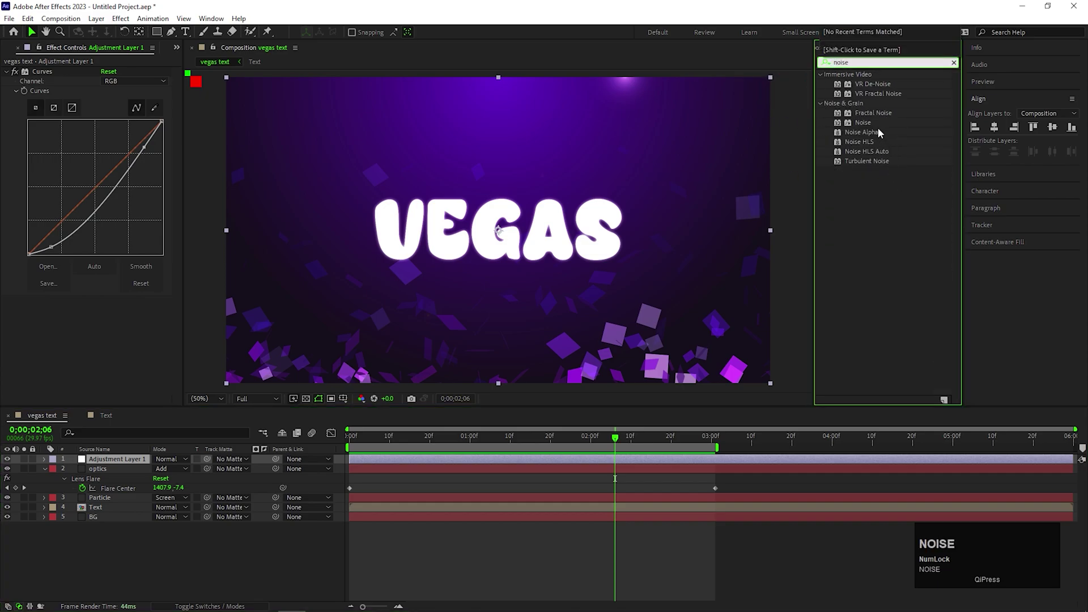
drag(866, 125, 326, 278)
scroll(up, 3)
scroll(down, 3)
click(615, 440)
Step: Preview the scene with the grain applied
key(space)
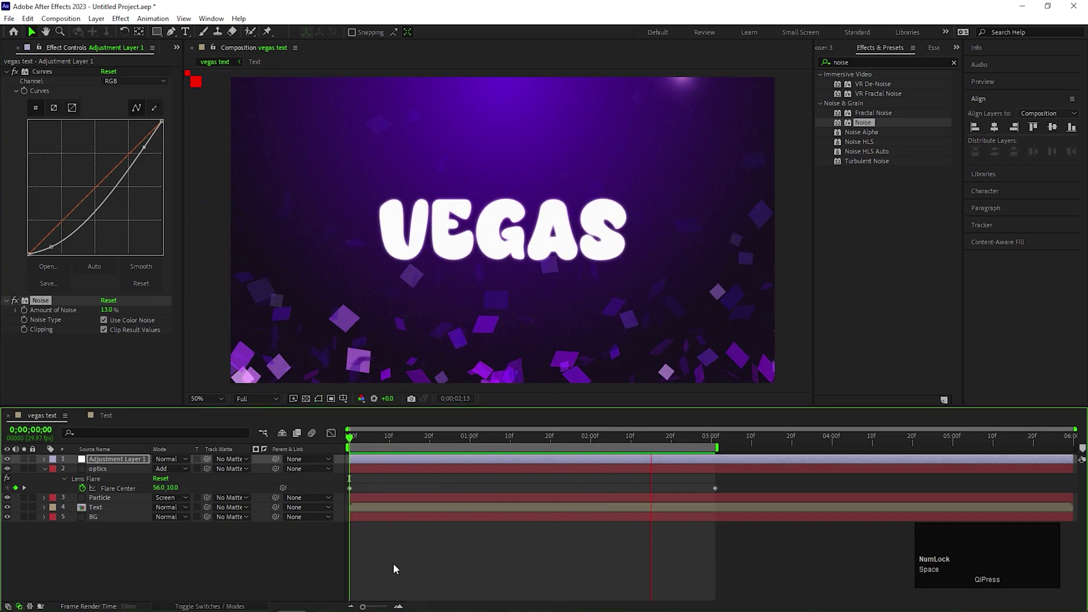
key(space)
click(467, 570)
key(ctrl+F9)
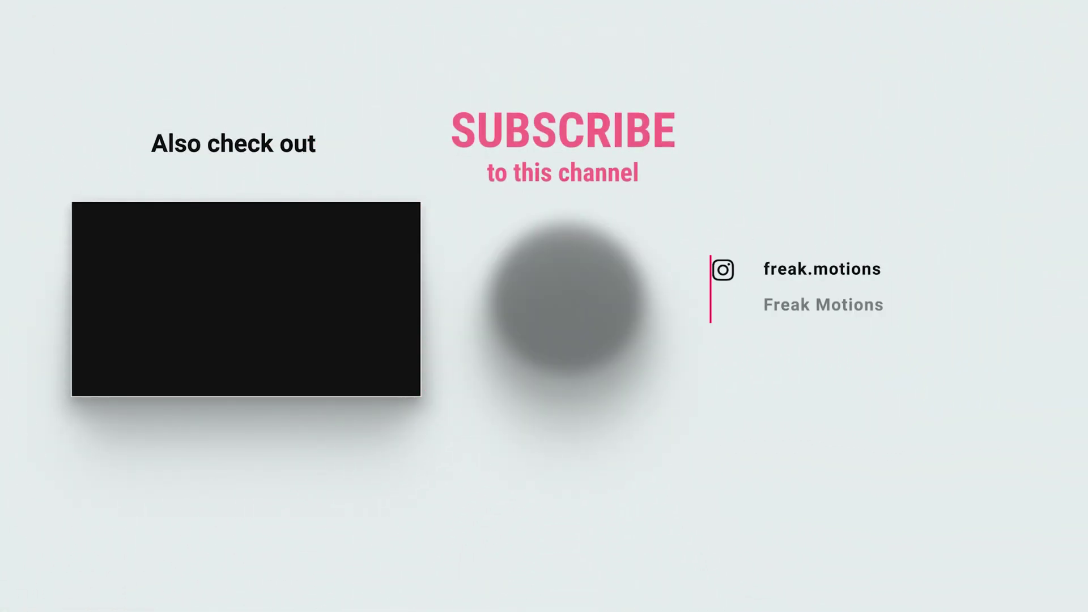